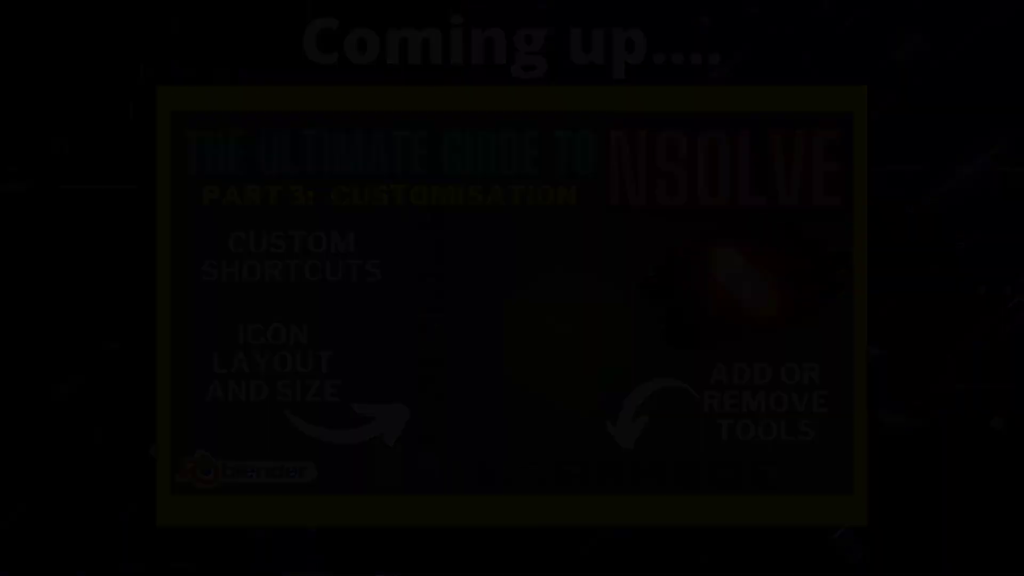
- Enter Edit Mode on the cube and activate the nSolve tool from the toolbar
{"action": "key", "text": "Tab"}
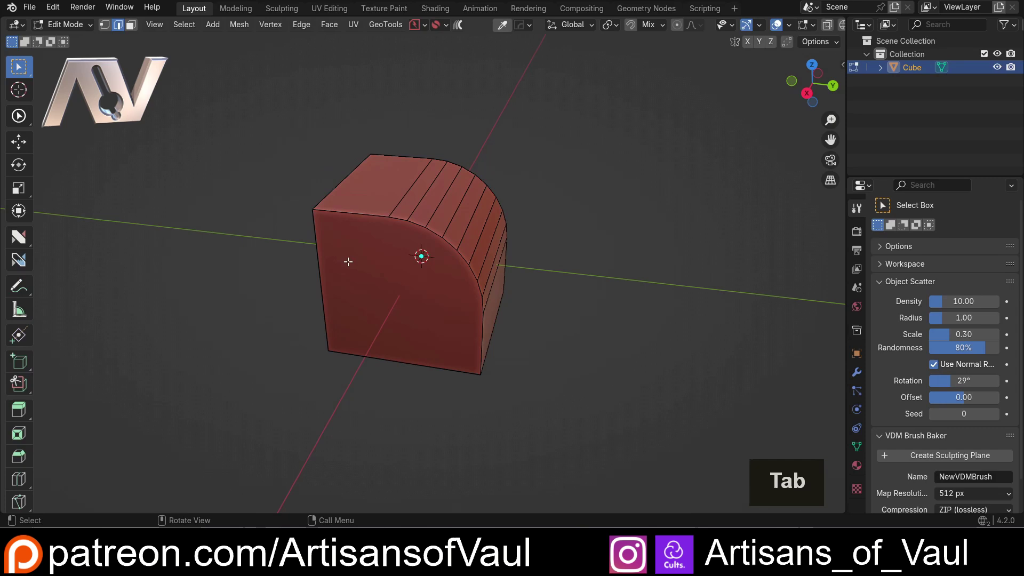
{"action": "left_click", "coordinate": [28, 239]}
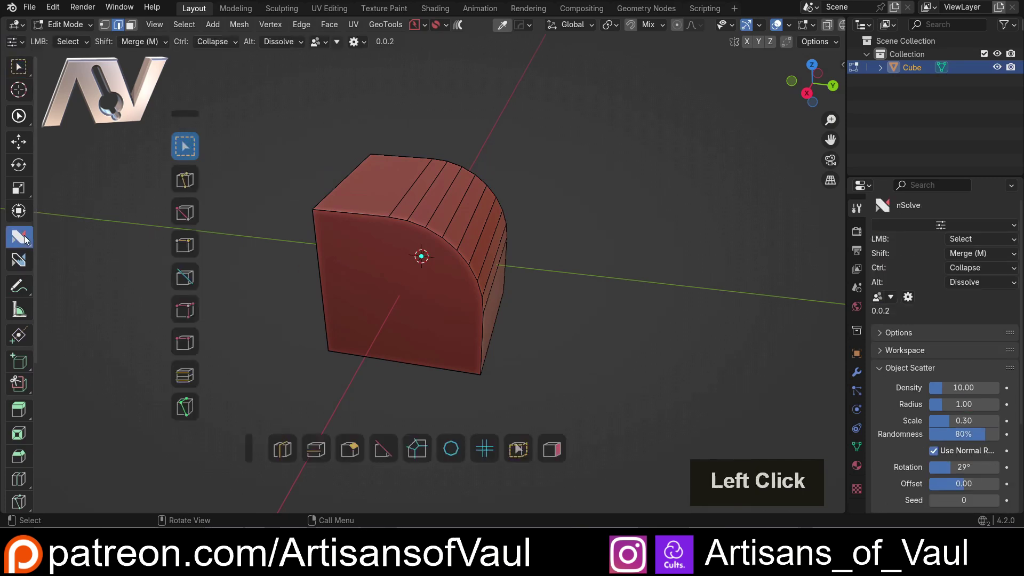
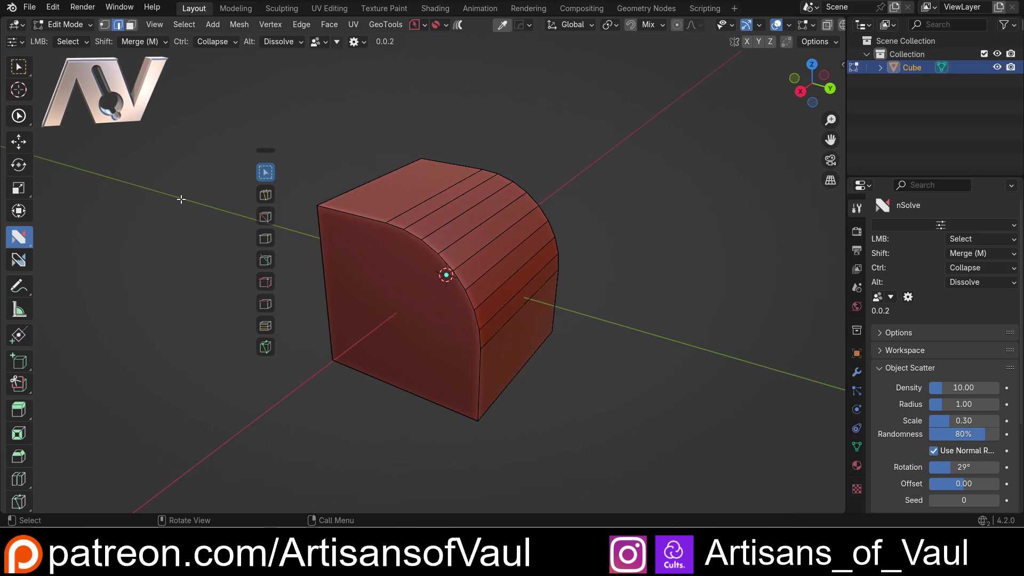
- Switch to nSuite via the tool flyout, then back to nSolve
{"action": "left_click", "coordinate": [21, 242]}
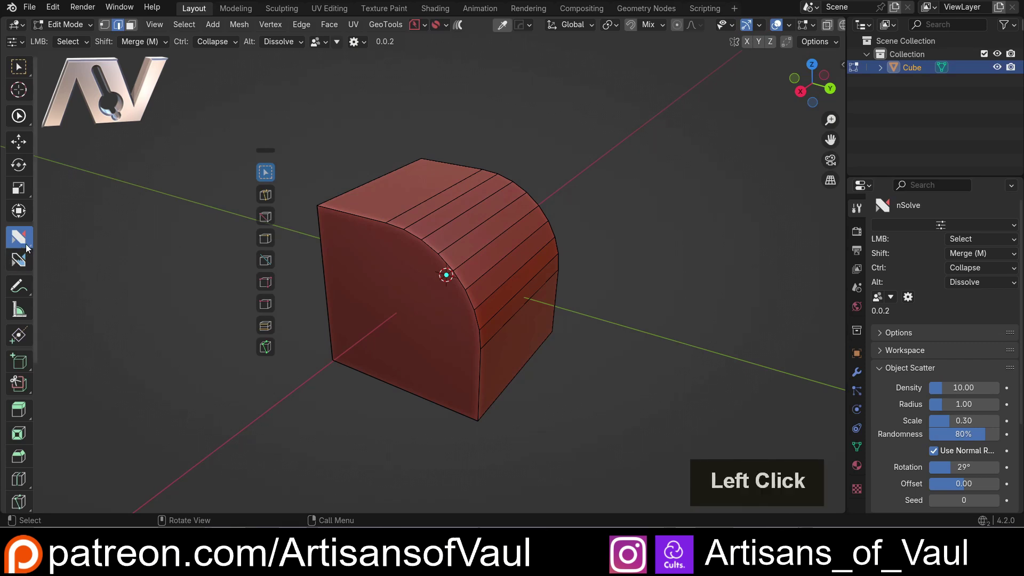
{"action": "left_click", "coordinate": [87, 277]}
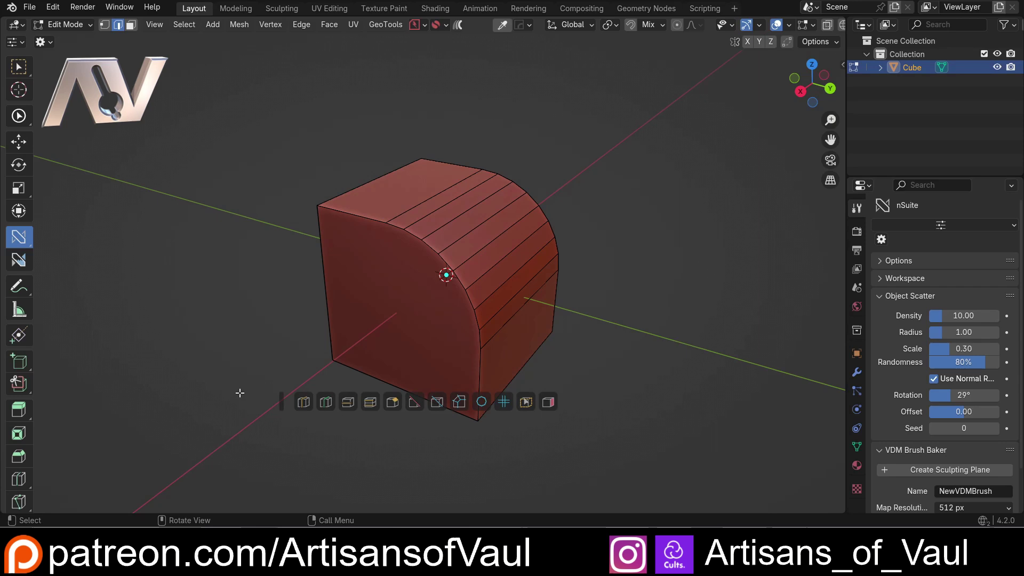
{"action": "left_click", "coordinate": [23, 240]}
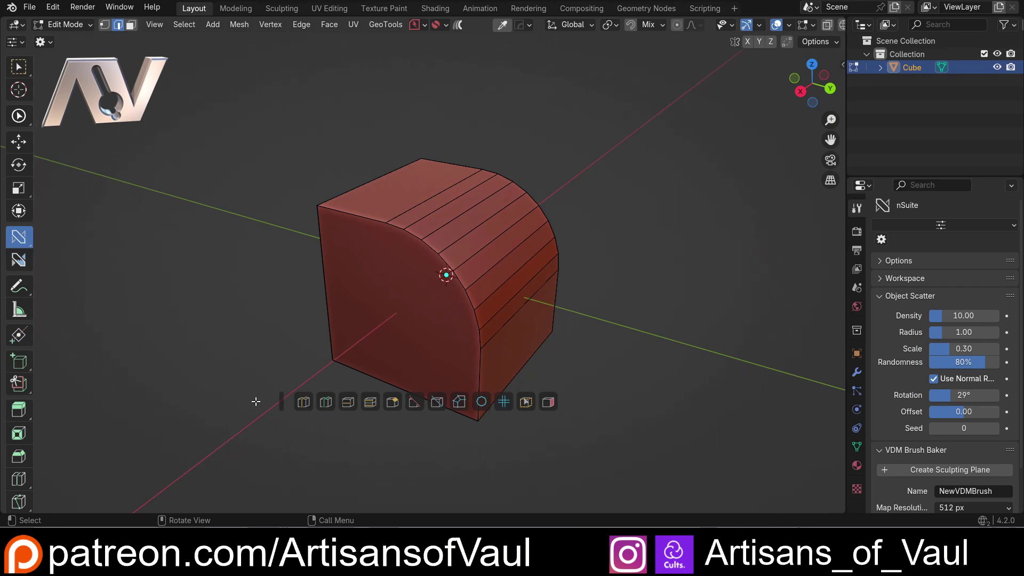
{"action": "left_click", "coordinate": [25, 242]}
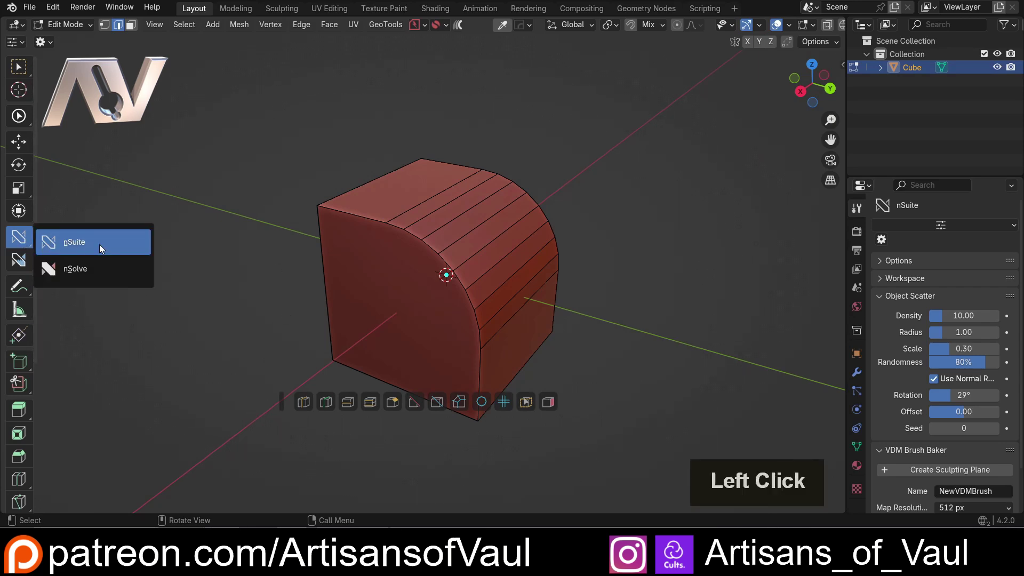
{"action": "left_click", "coordinate": [106, 272]}
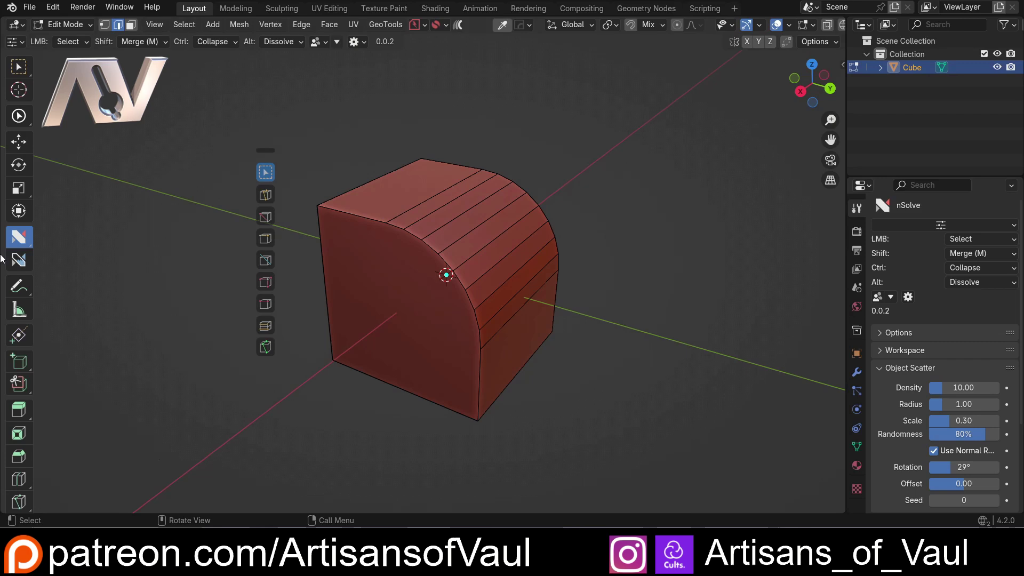
- Bring up the nSolve Helper popup with the D hotkey and check its tool-set list
{"action": "left_click", "coordinate": [22, 244]}
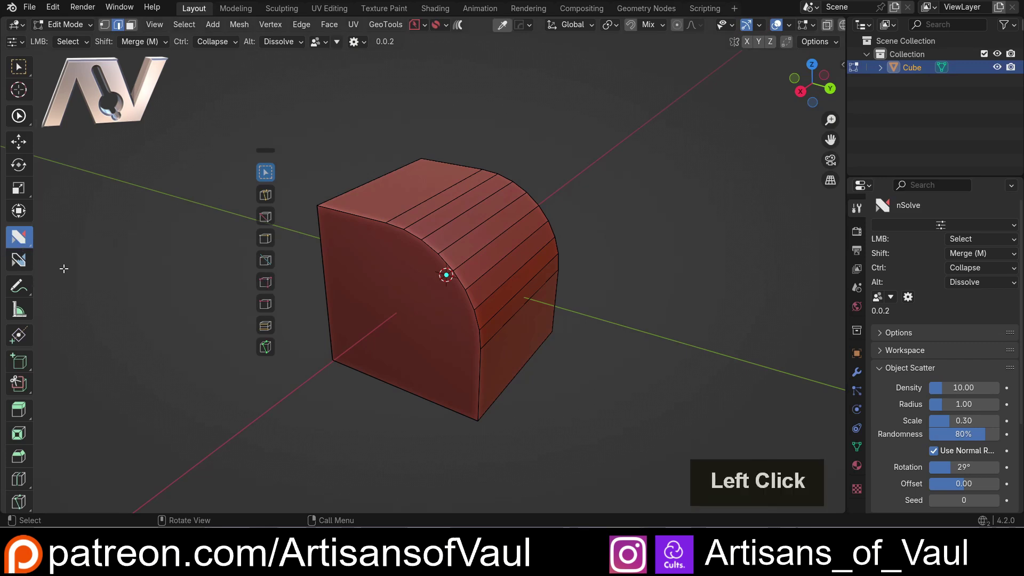
{"action": "key", "text": "d"}
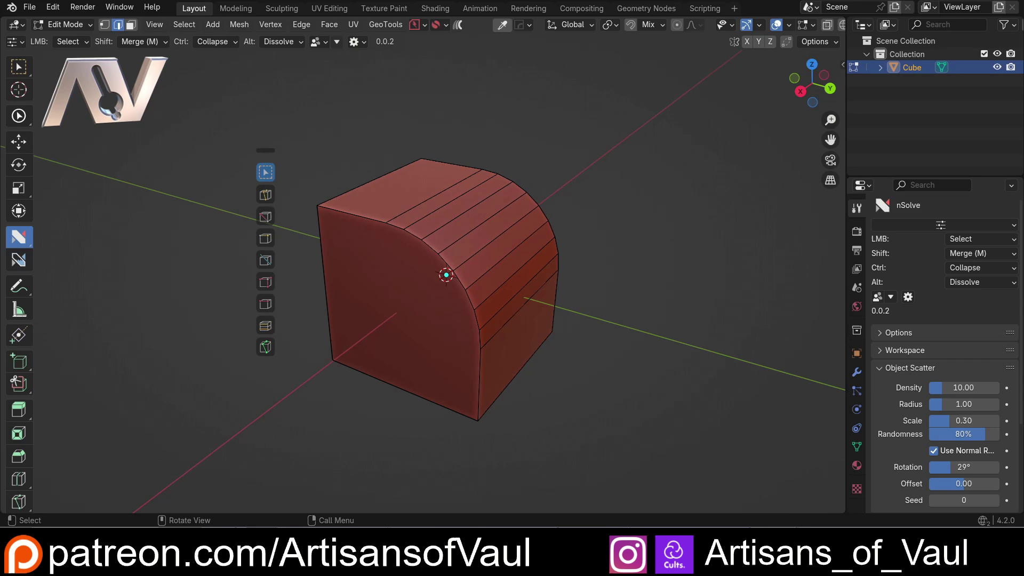
{"action": "left_click", "coordinate": [25, 45]}
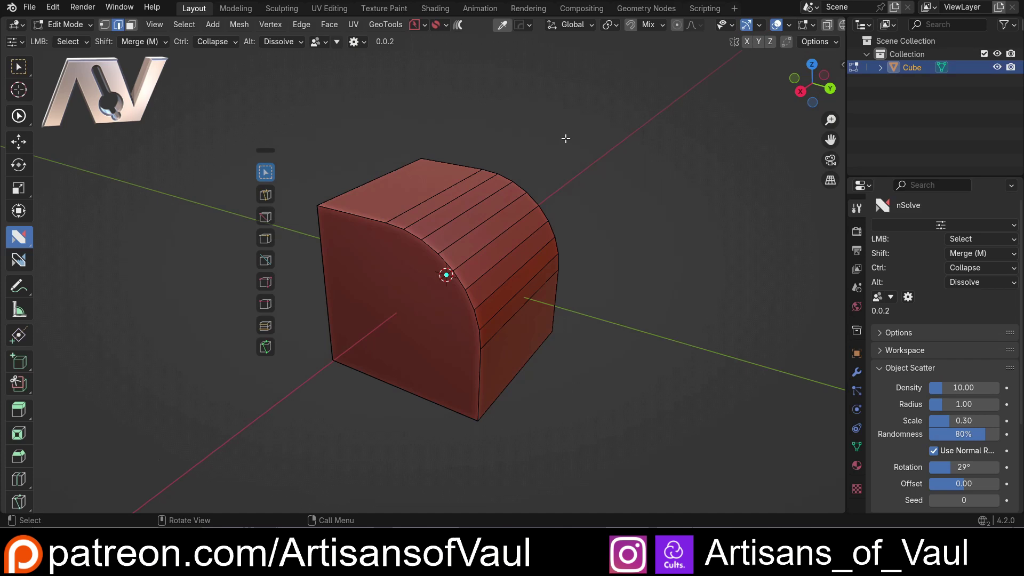
- Expand the nSolve and nSuite entries in the helper, then dismiss it
{"action": "key", "text": "d"}
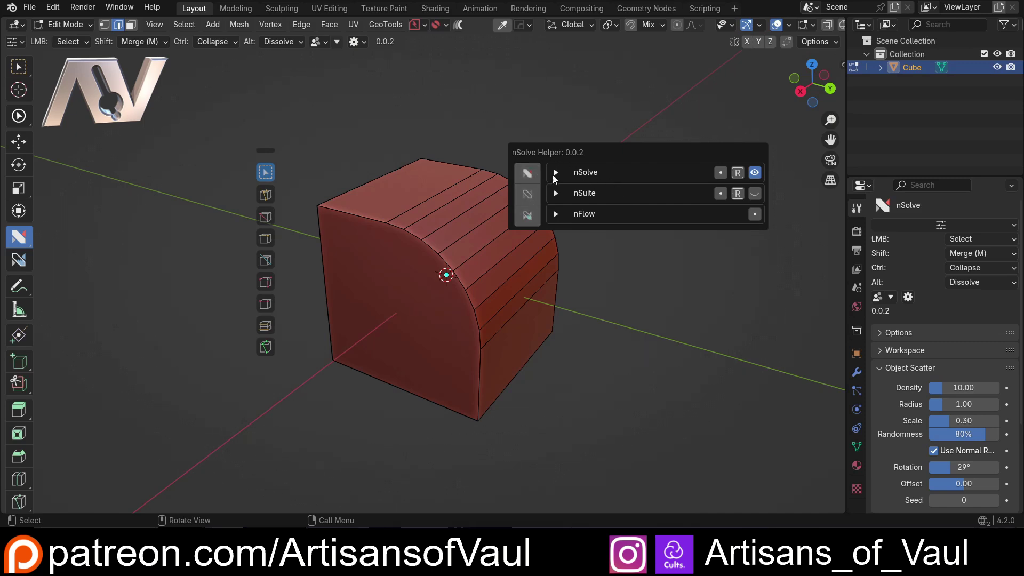
{"action": "left_click", "coordinate": [559, 174]}
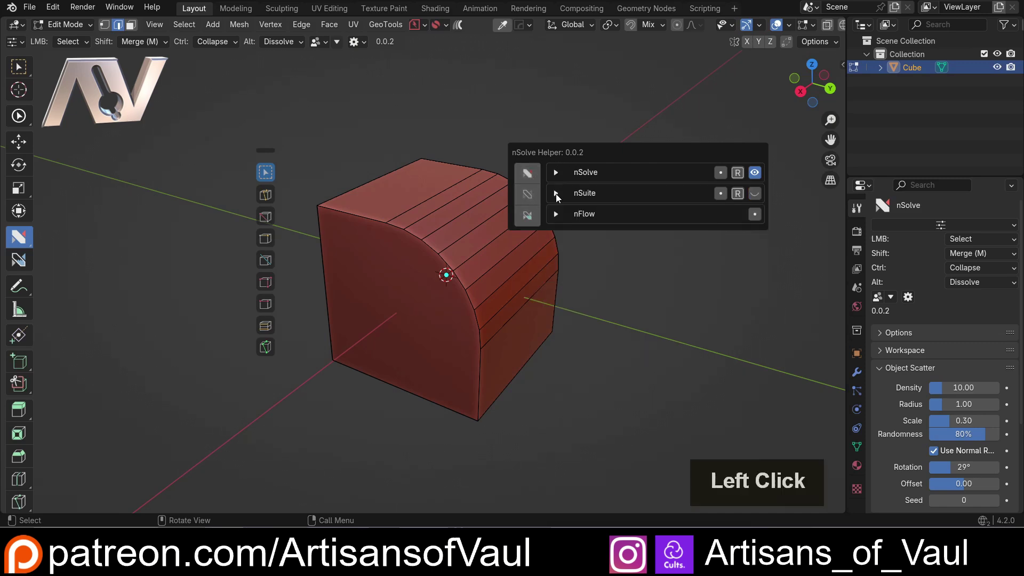
{"action": "double_click", "coordinate": [563, 179]}
{"action": "left_click", "coordinate": [563, 175]}
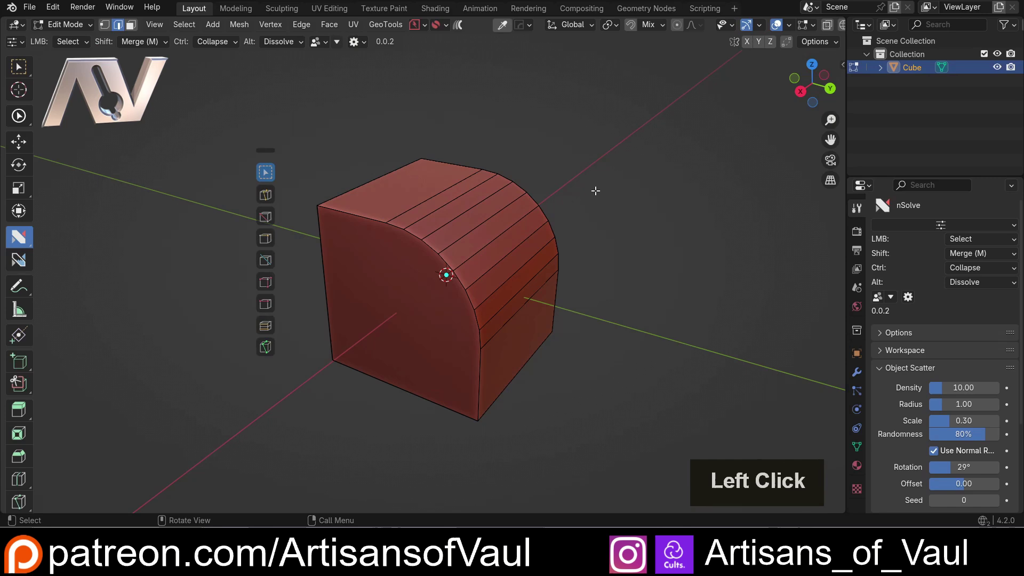
- Reopen the helper and unhide the nSuite toolbar with its eye toggle
{"action": "key", "text": "d"}
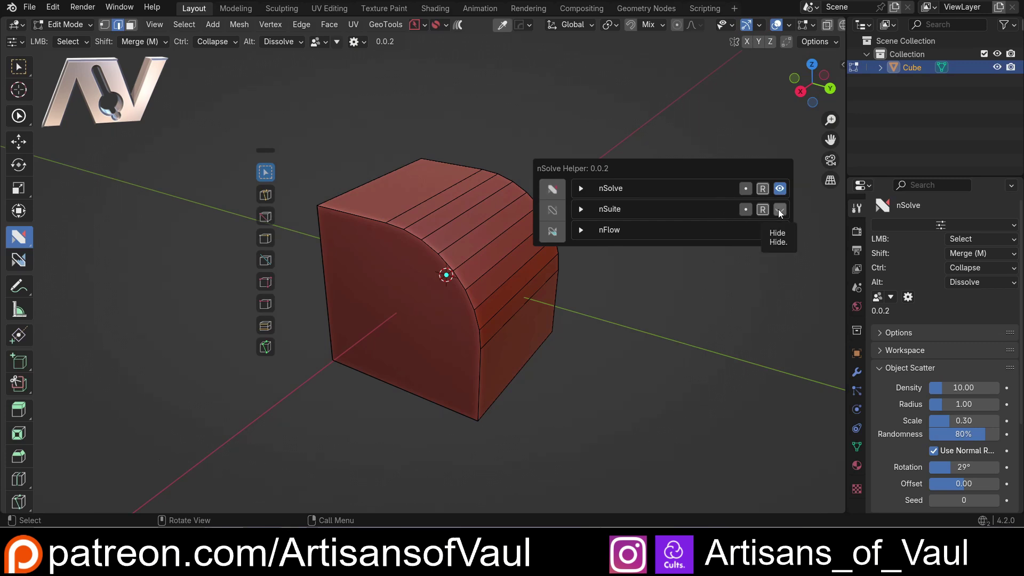
{"action": "left_click", "coordinate": [782, 213]}
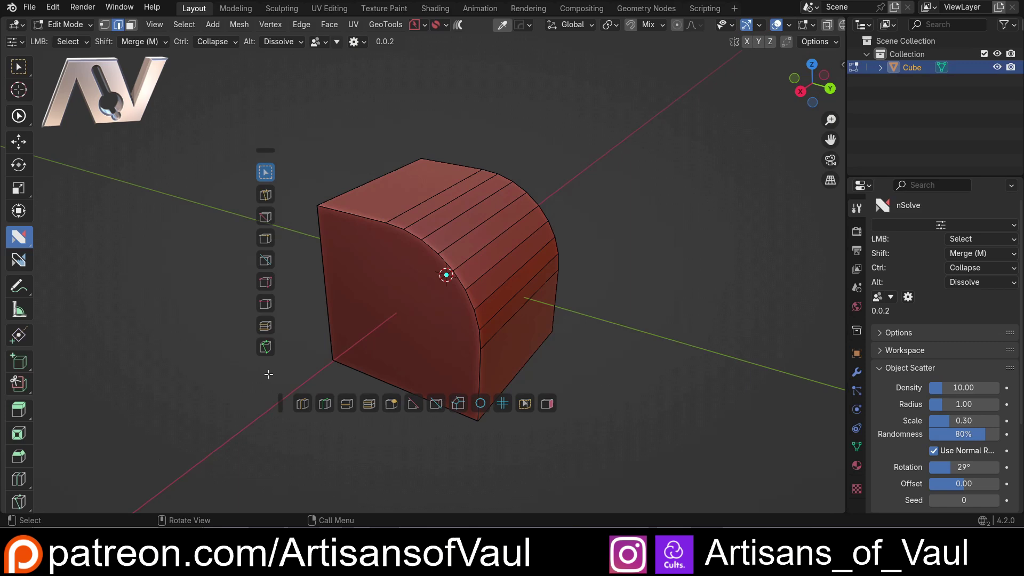
- Drag the horizontal nSuite bar's gizmo to move it lower beneath the cube
{"action": "left_click", "coordinate": [283, 396]}
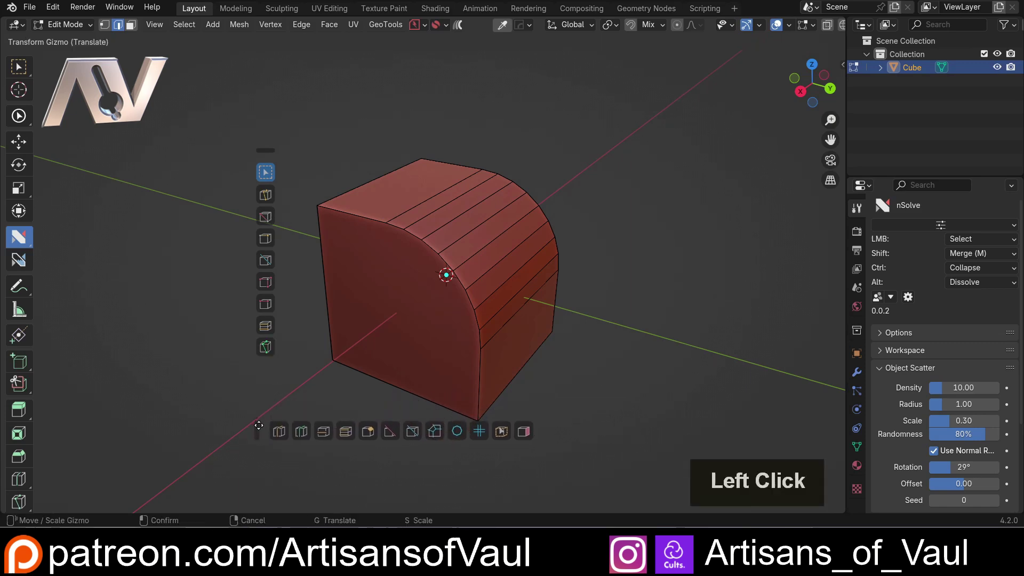
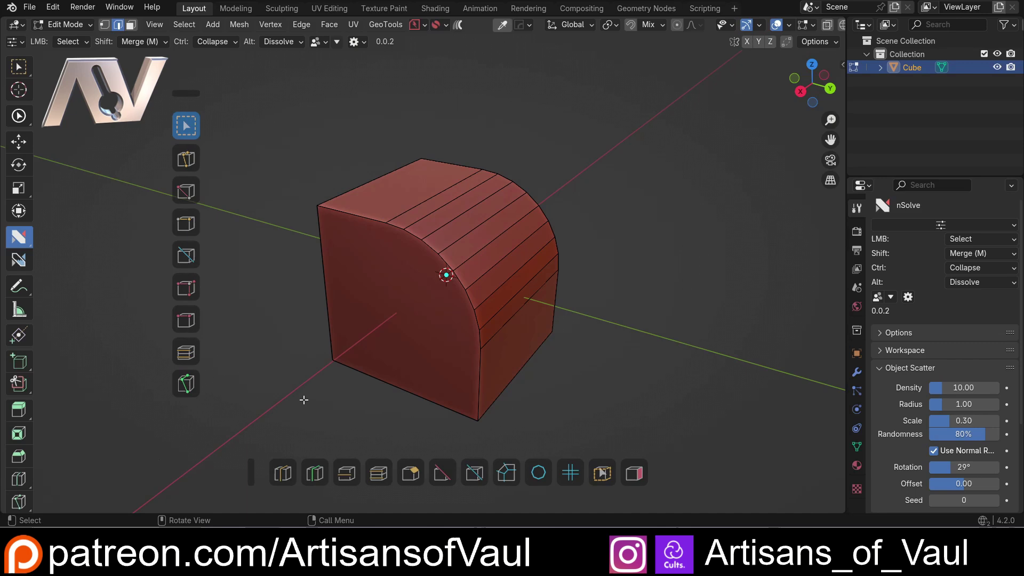
{"action": "key", "text": "ctrl+r"}
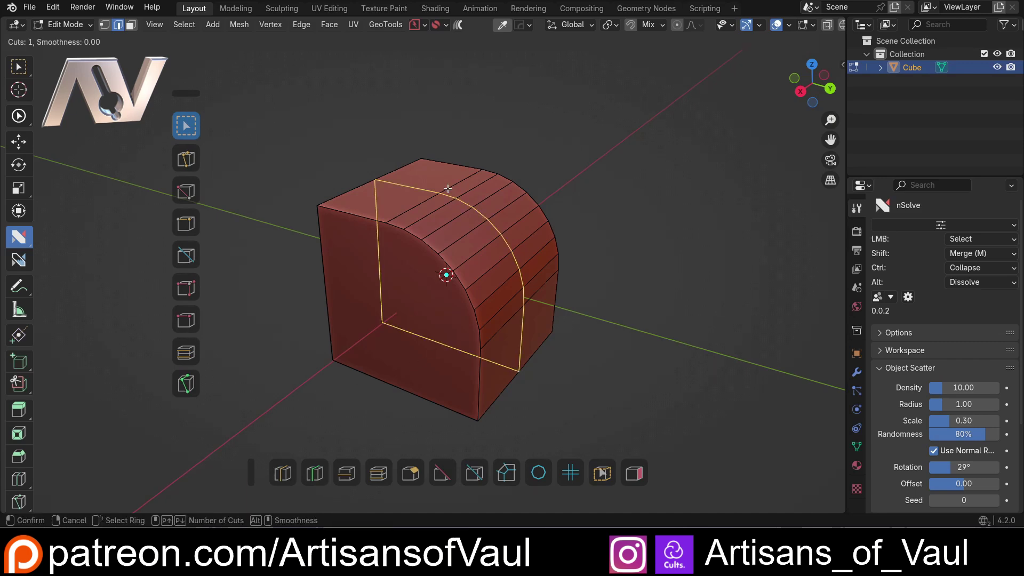
{"action": "key", "text": "Escape"}
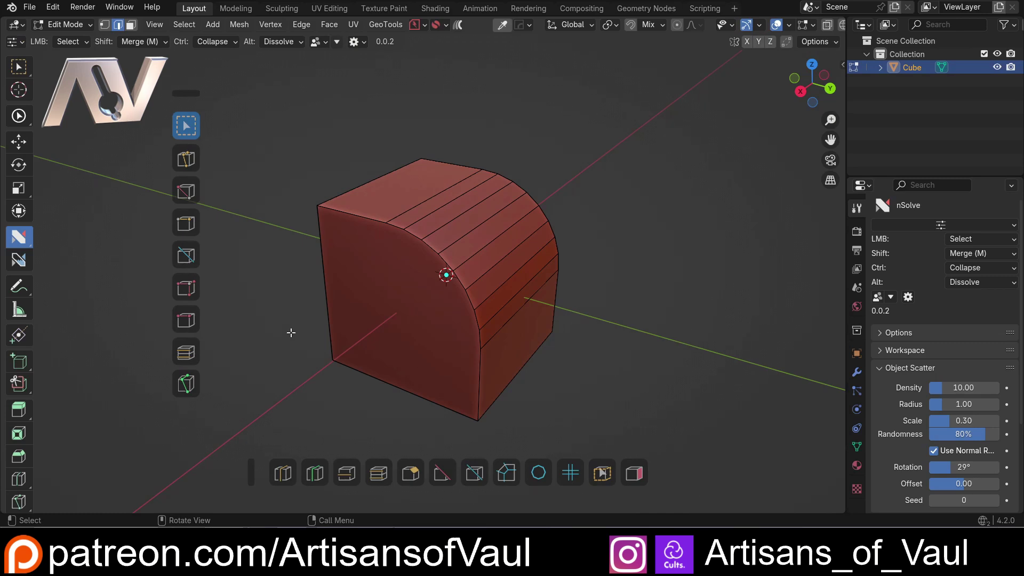
{"action": "key", "text": "ctrl+r"}
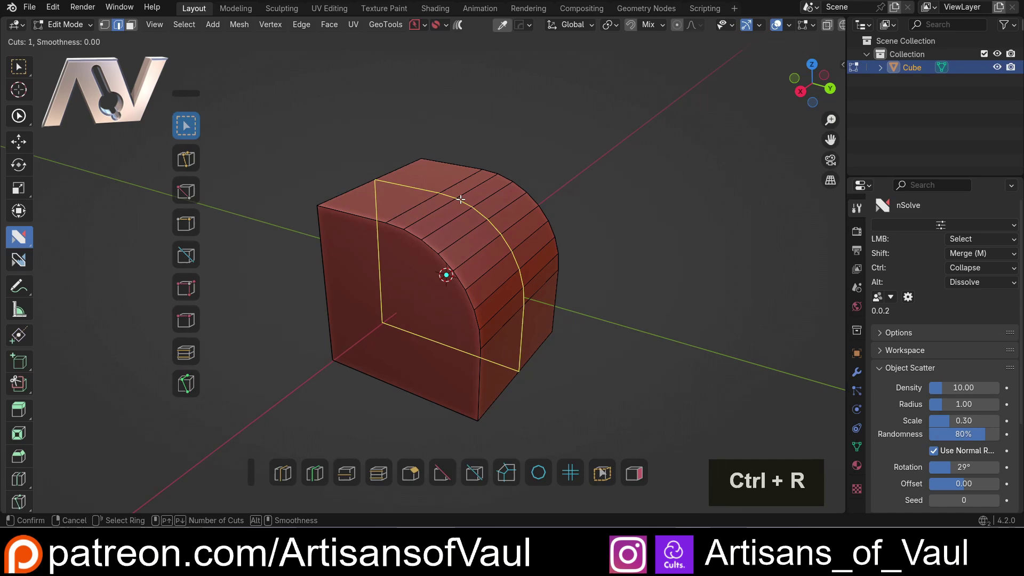
{"action": "key", "text": "Escape"}
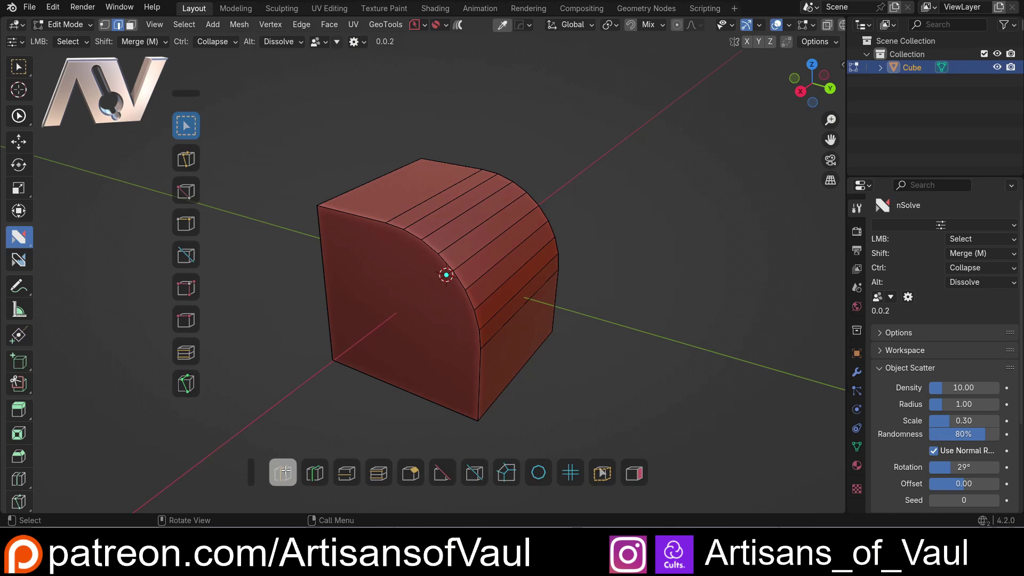
{"action": "left_click", "coordinate": [286, 468]}
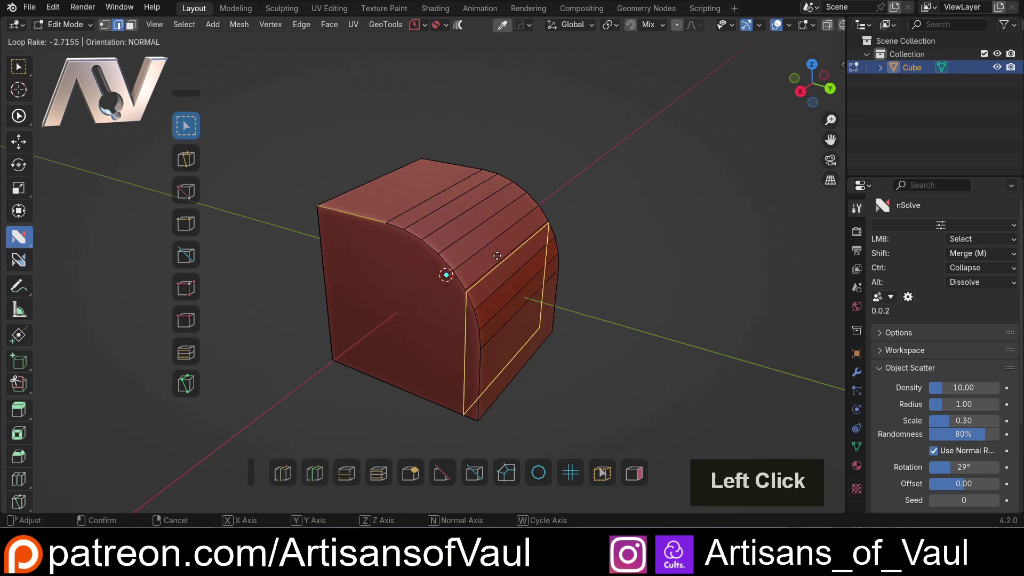
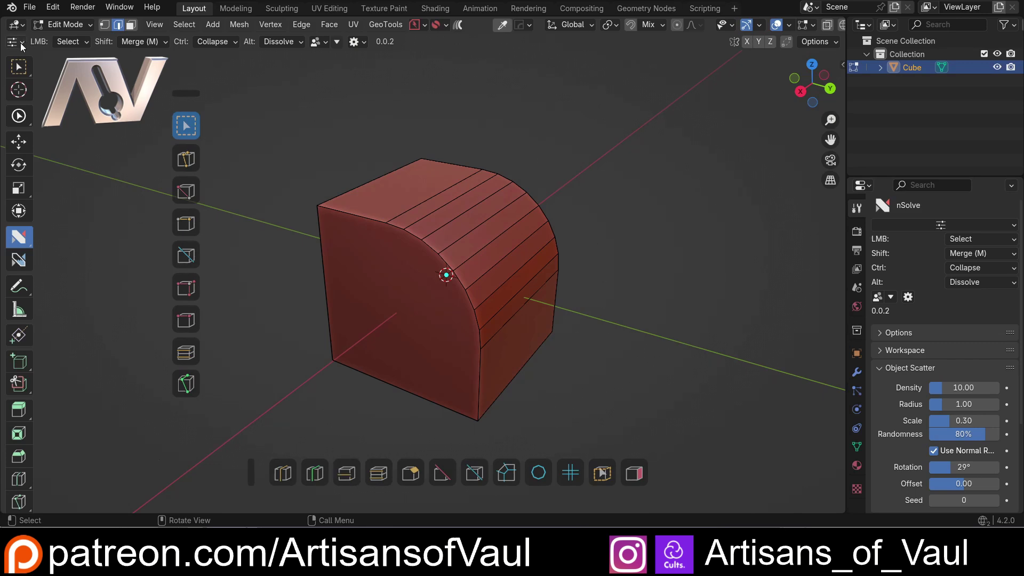
{"action": "left_click", "coordinate": [23, 45]}
- In the helper's nSuite list, remove the Loop Cut operator with the minus button
{"action": "key", "text": "Escape"}
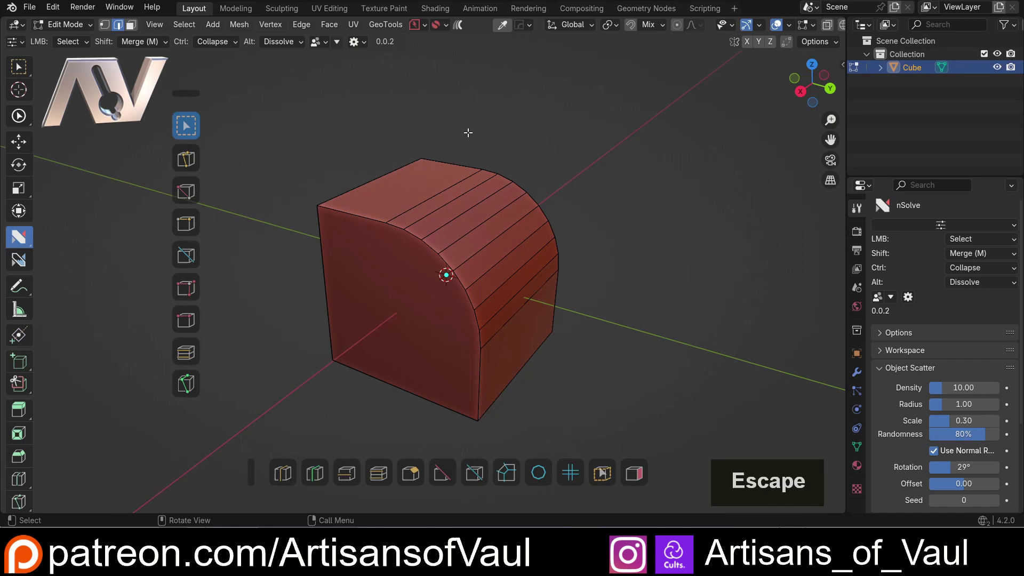
{"action": "key", "text": "d"}
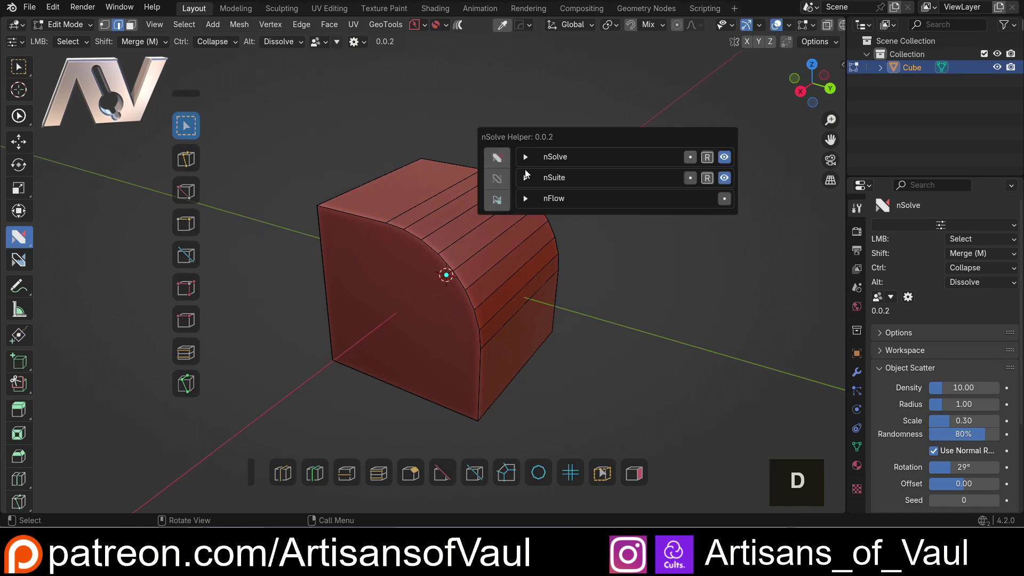
{"action": "left_click", "coordinate": [528, 182]}
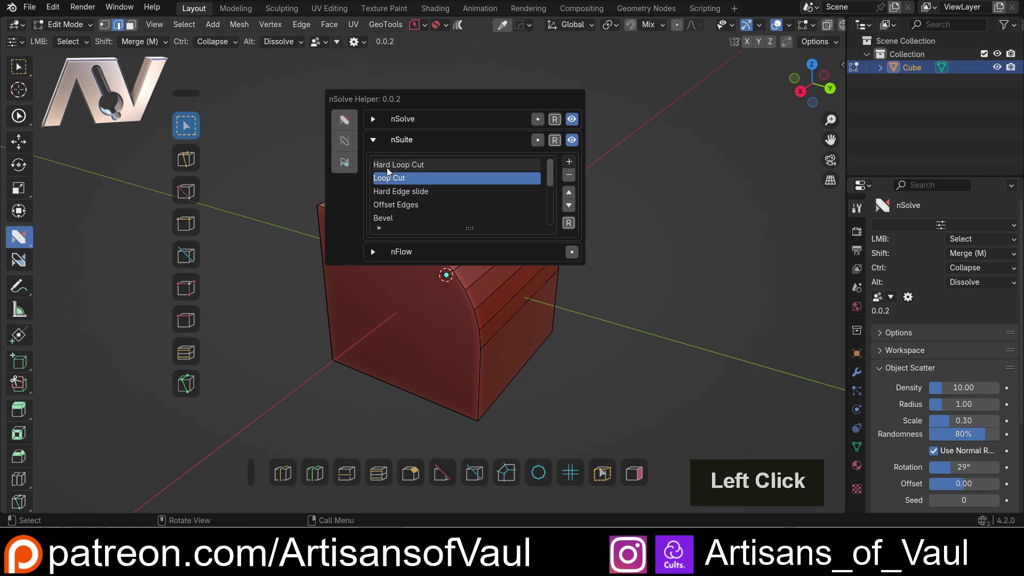
{"action": "double_click", "coordinate": [390, 171]}
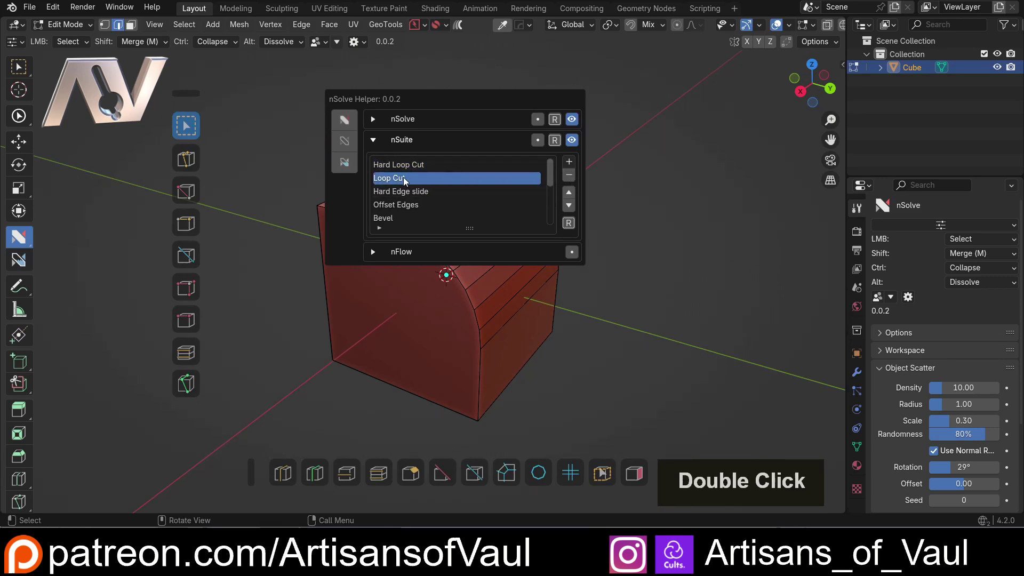
{"action": "left_click", "coordinate": [572, 175]}
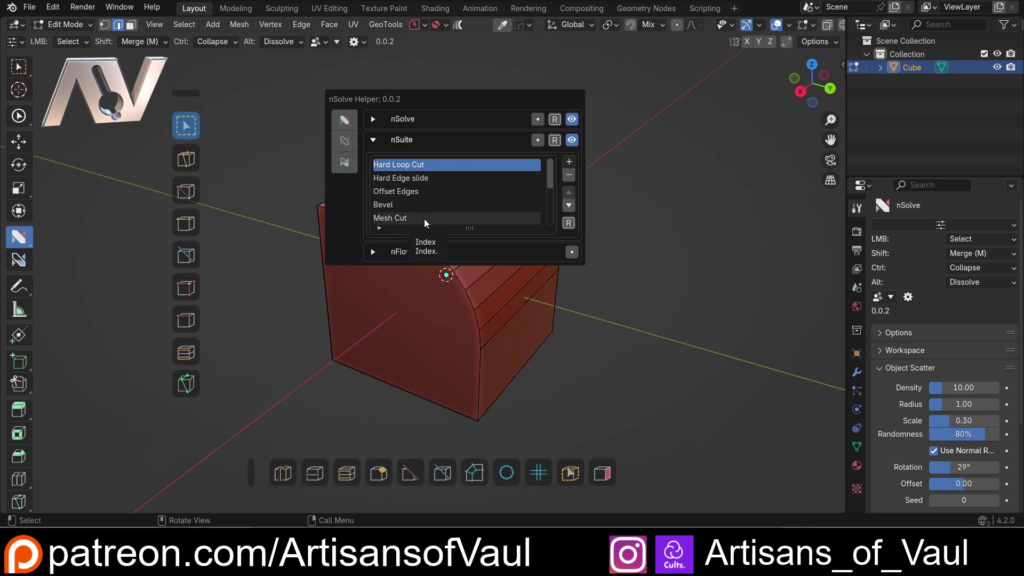
- Add Loop Cut back to the nSuite list from the plus menu
{"action": "left_click", "coordinate": [573, 164]}
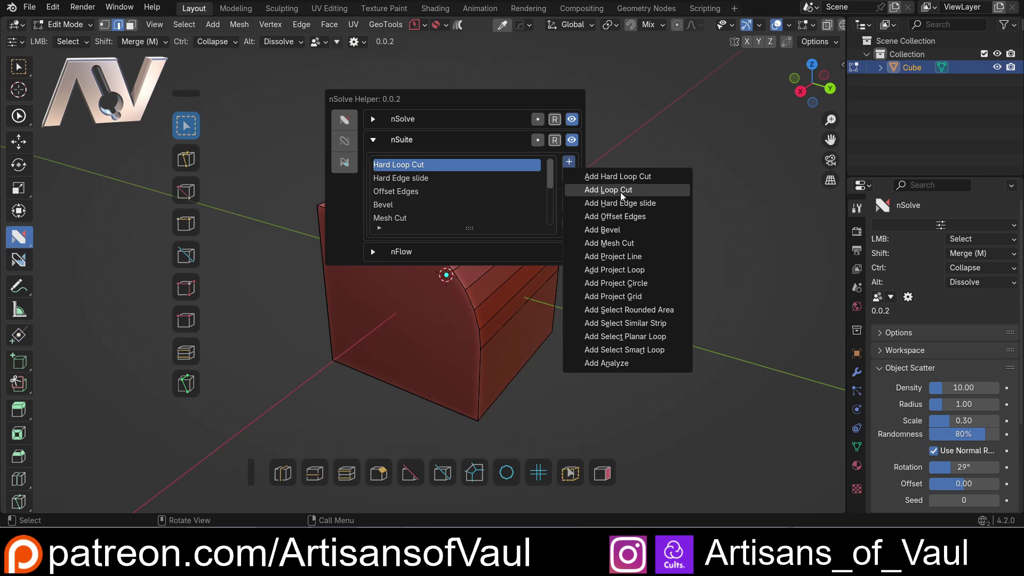
{"action": "left_click", "coordinate": [624, 195]}
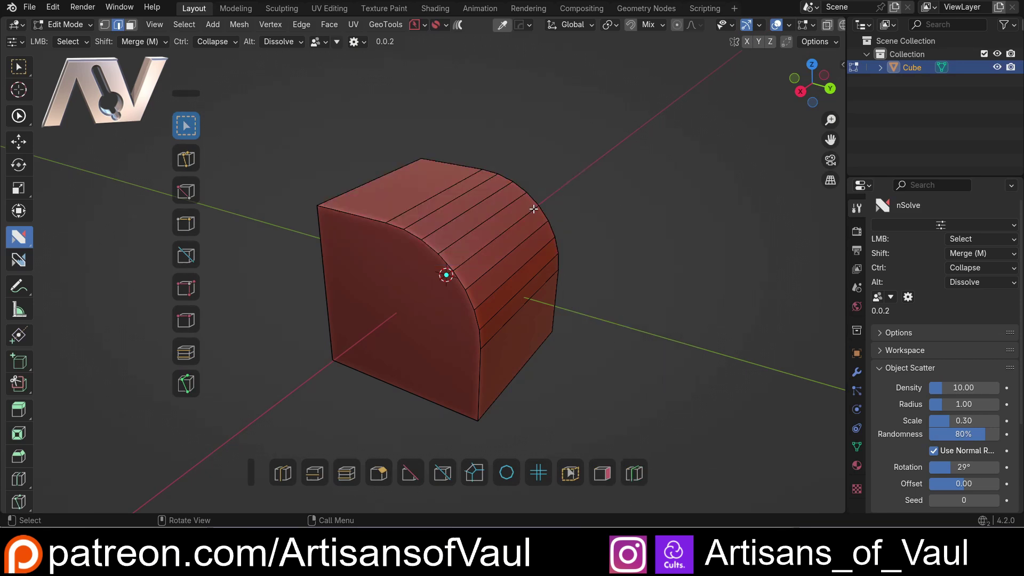
- Move Loop Cut down one place, then remove it, Offset Edges and Project Line from nSuite
{"action": "key", "text": "d"}
{"action": "left_click", "coordinate": [583, 190]}
{"action": "double_click", "coordinate": [630, 236]}
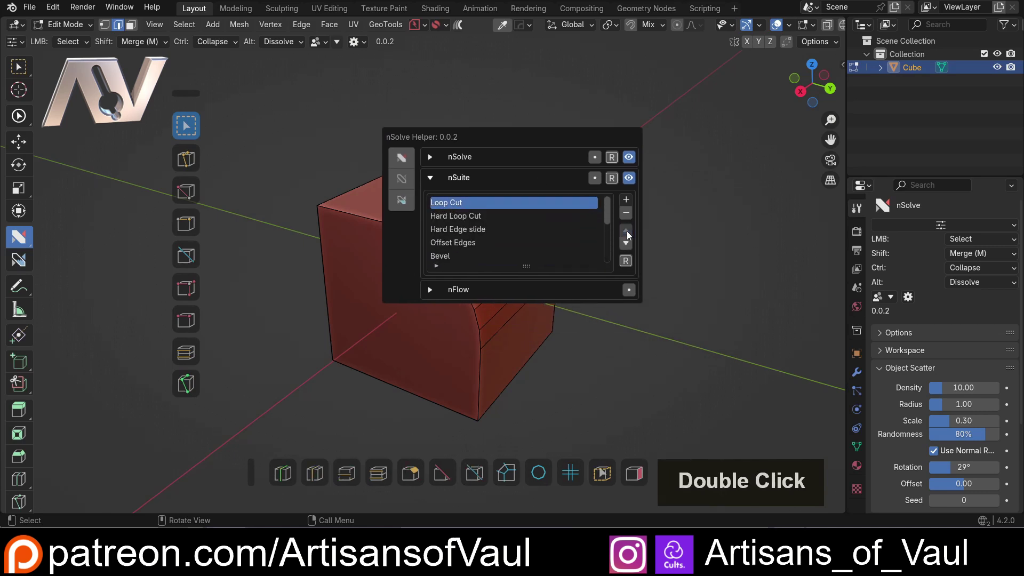
{"action": "left_click", "coordinate": [632, 248]}
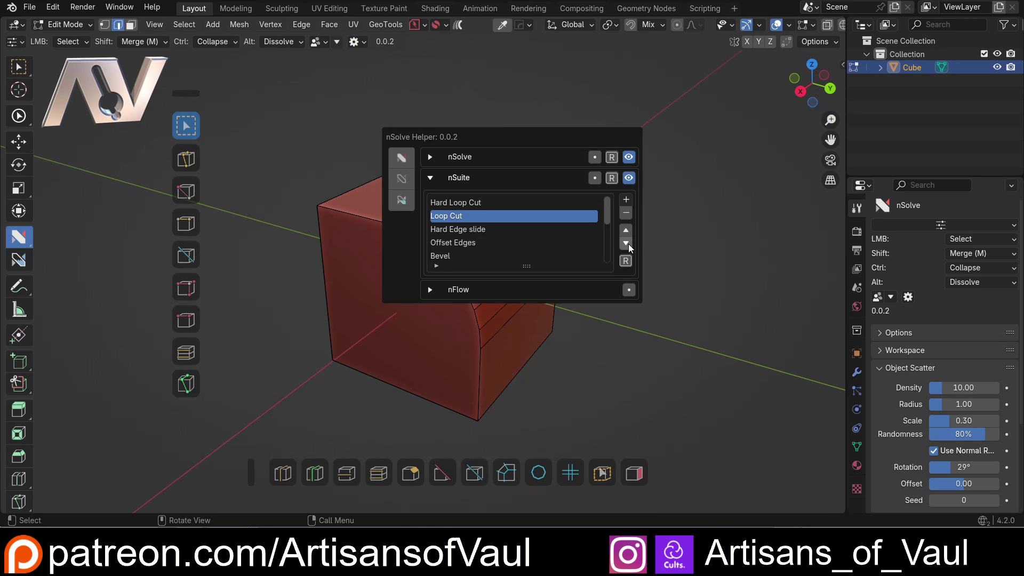
{"action": "left_click", "coordinate": [631, 217]}
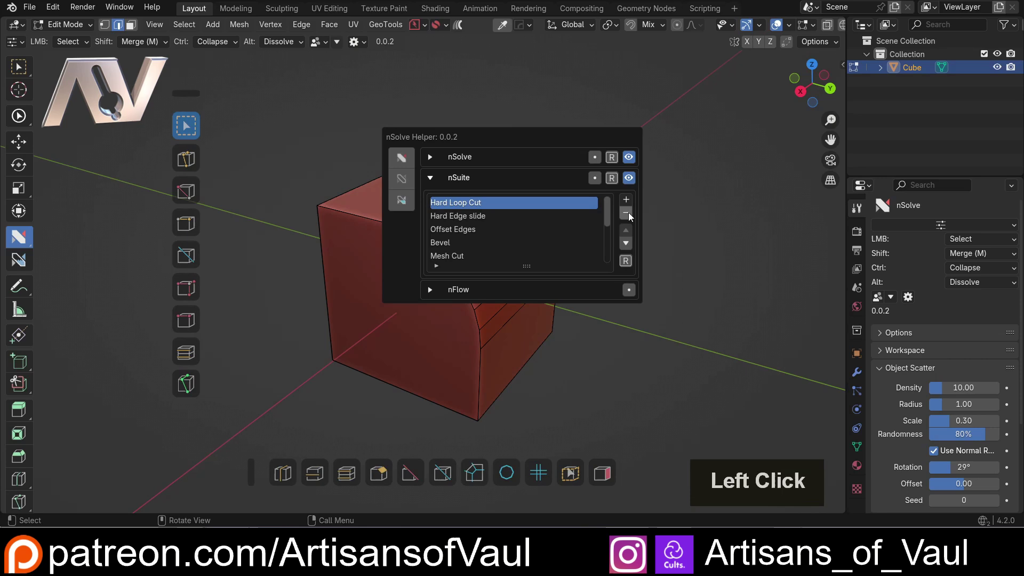
{"action": "left_click", "coordinate": [612, 219]}
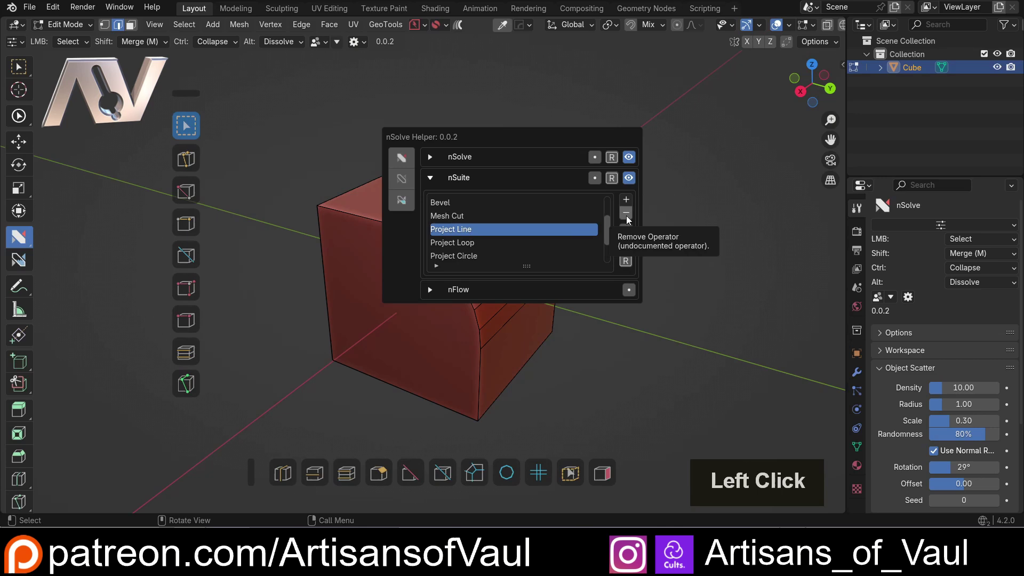
{"action": "left_click", "coordinate": [629, 218]}
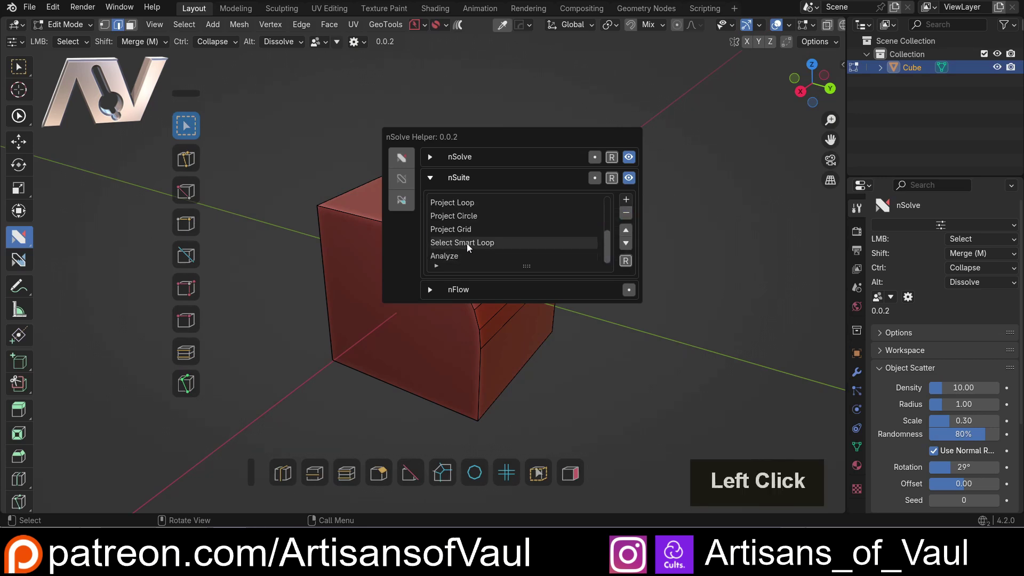
- Test loop selection on the cube's curved corner, then remove Project Grid from nSuite
{"action": "left_click", "coordinate": [470, 248]}
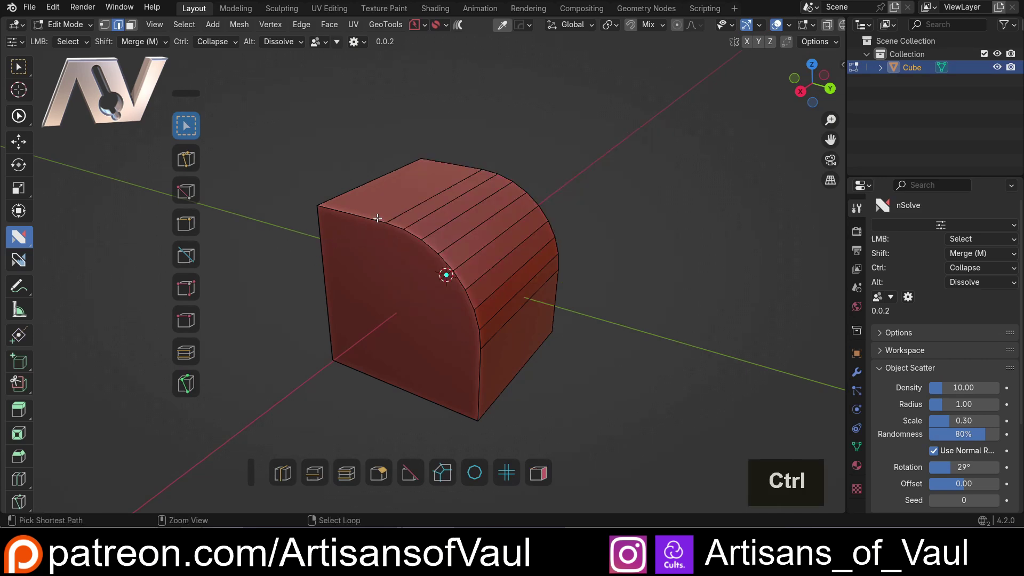
{"action": "right_click", "coordinate": [375, 217]}
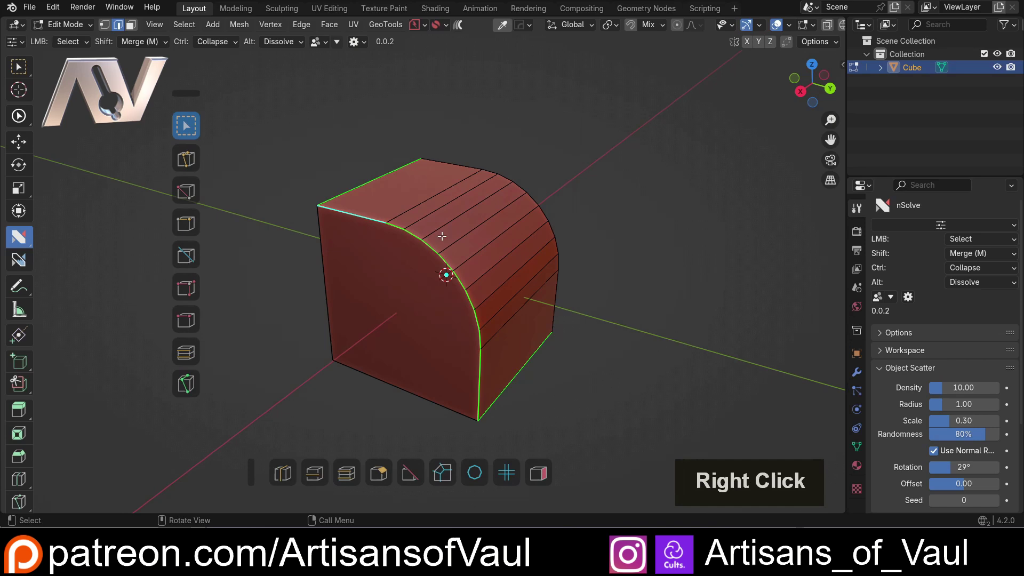
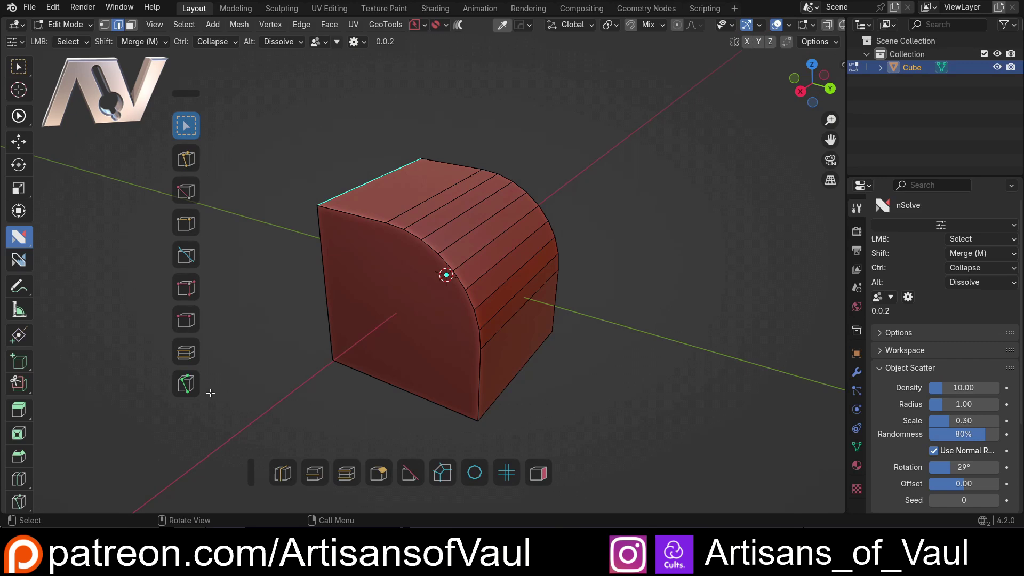
{"action": "key", "text": "d"}
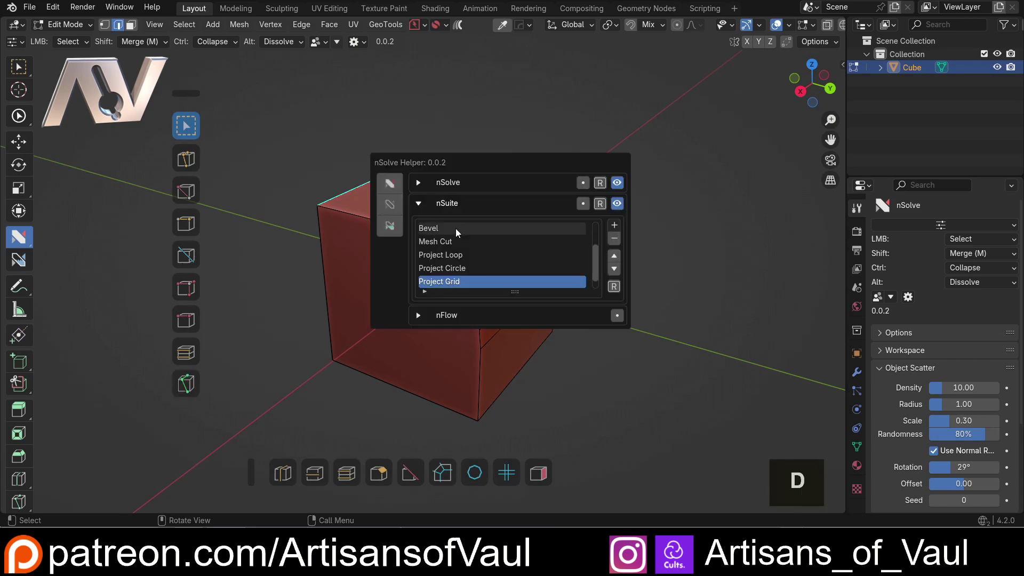
{"action": "left_click", "coordinate": [600, 266]}
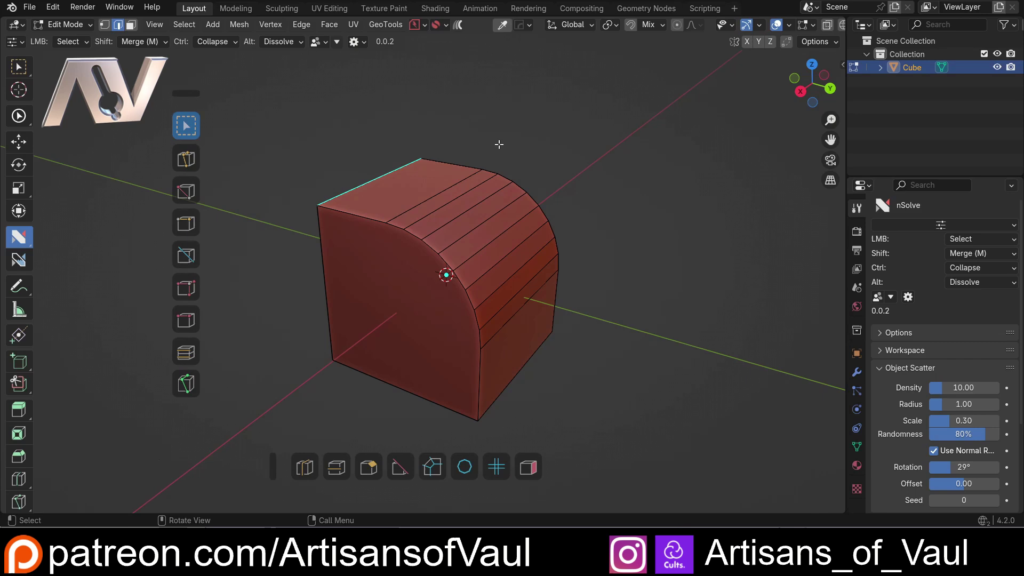
- In nSolve Options, move the Slide operator down the list and close the popup
{"action": "key", "text": "d"}
{"action": "left_click", "coordinate": [543, 173]}
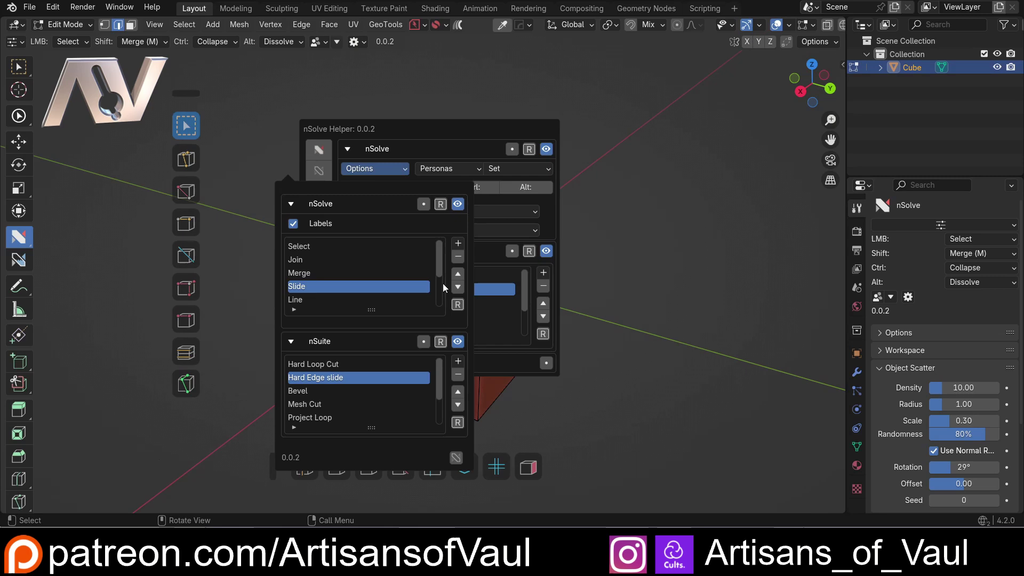
{"action": "left_click", "coordinate": [443, 379]}
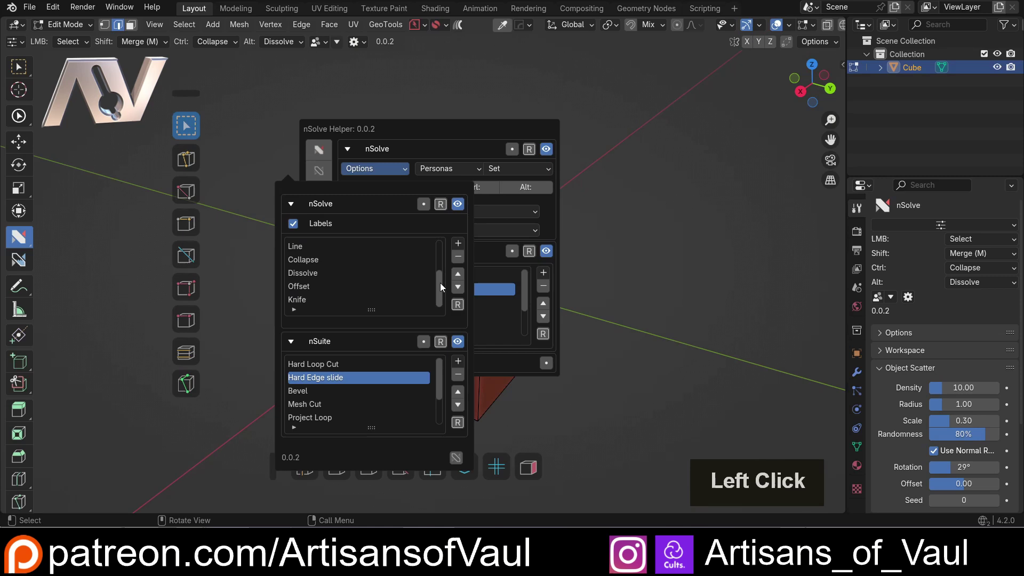
{"action": "left_click", "coordinate": [341, 252]}
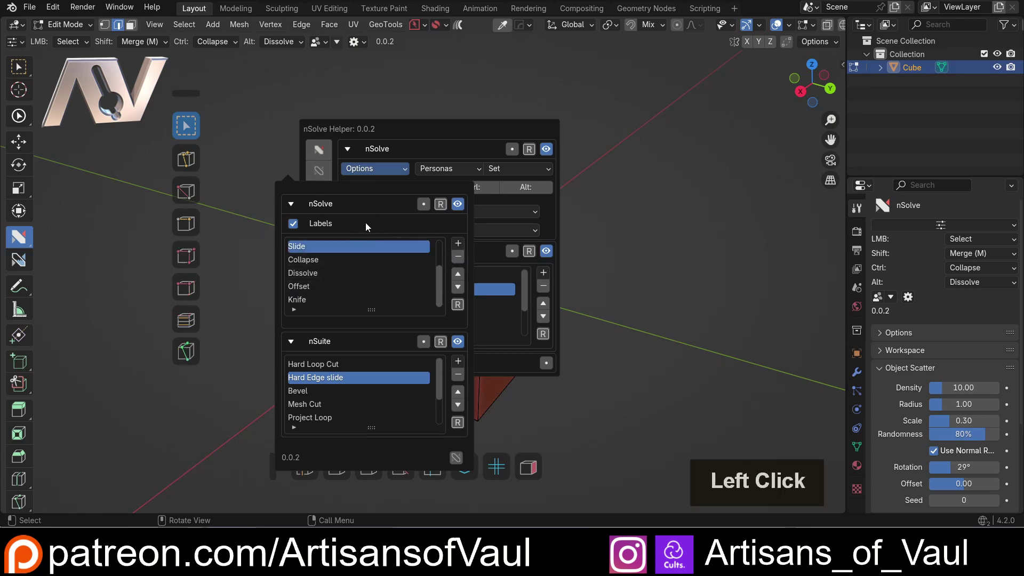
{"action": "left_click", "coordinate": [444, 287]}
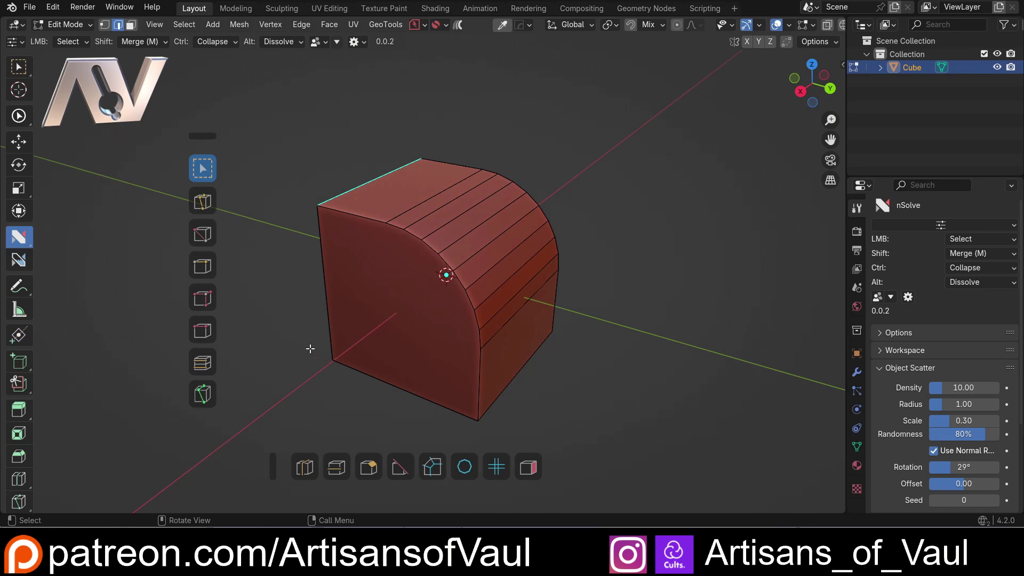
- Slice a new cut edge across the cube's rounded top with the modifier-key cut action
{"action": "middle_click", "coordinate": [306, 348]}
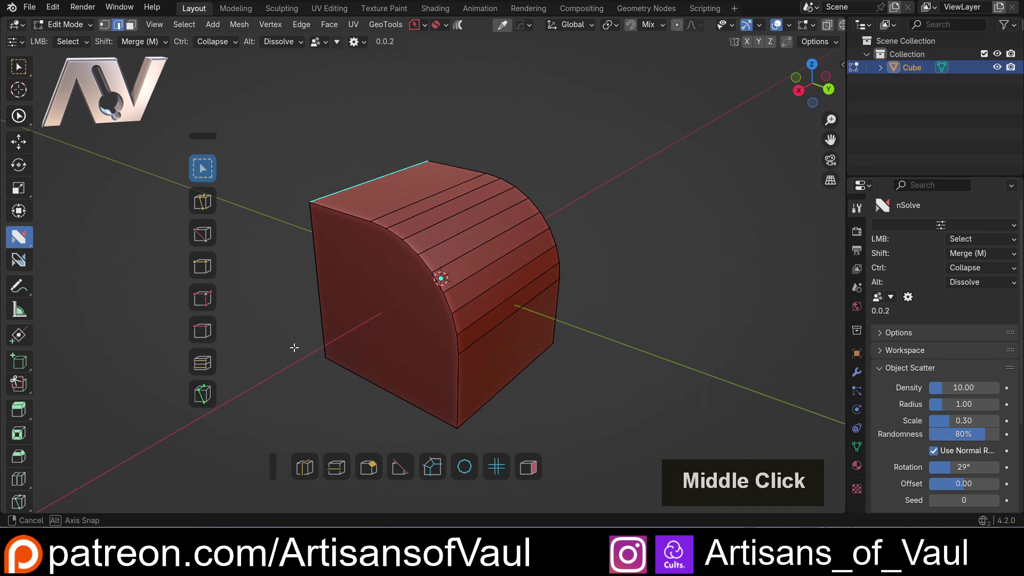
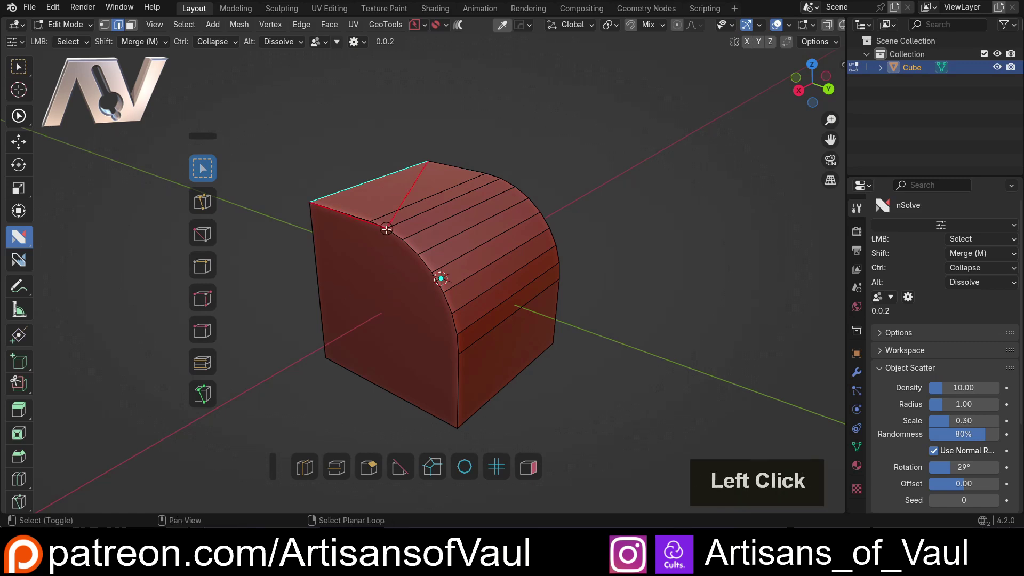
{"action": "key", "text": "ctrl+z"}
{"action": "left_click", "coordinate": [370, 226]}
{"action": "key", "text": "Tab"}
{"action": "left_click", "coordinate": [369, 222]}
{"action": "left_click", "coordinate": [371, 218]}
{"action": "left_click", "coordinate": [500, 175]}
{"action": "double_click", "coordinate": [500, 175]}
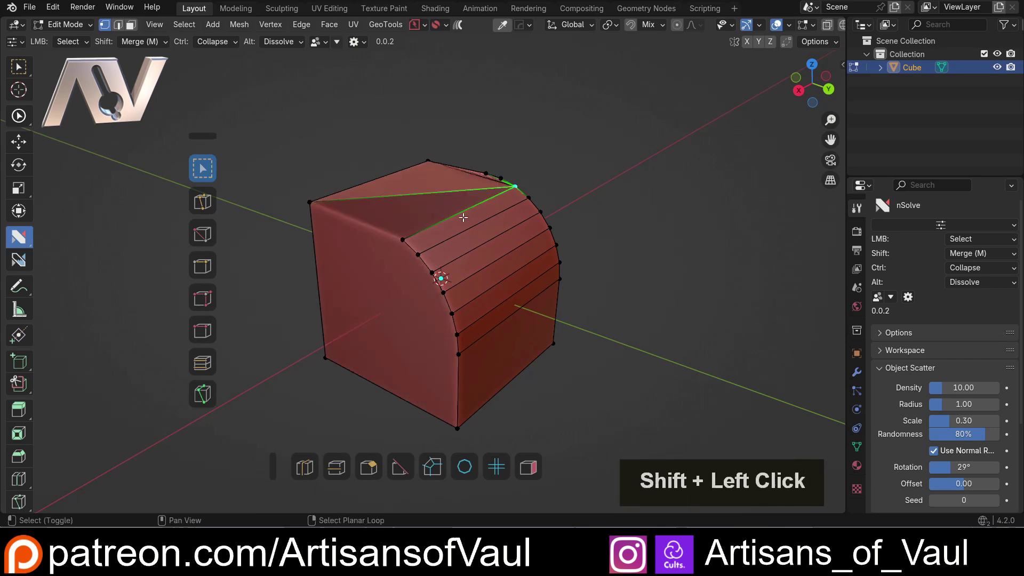
{"action": "key", "text": "ctrl+z"}
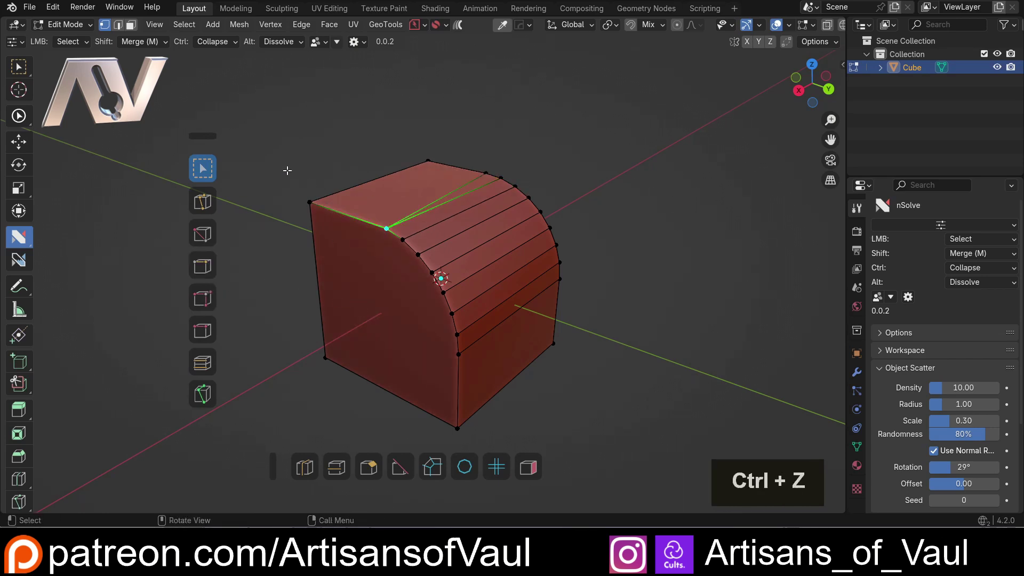
{"action": "left_click", "coordinate": [290, 163]}
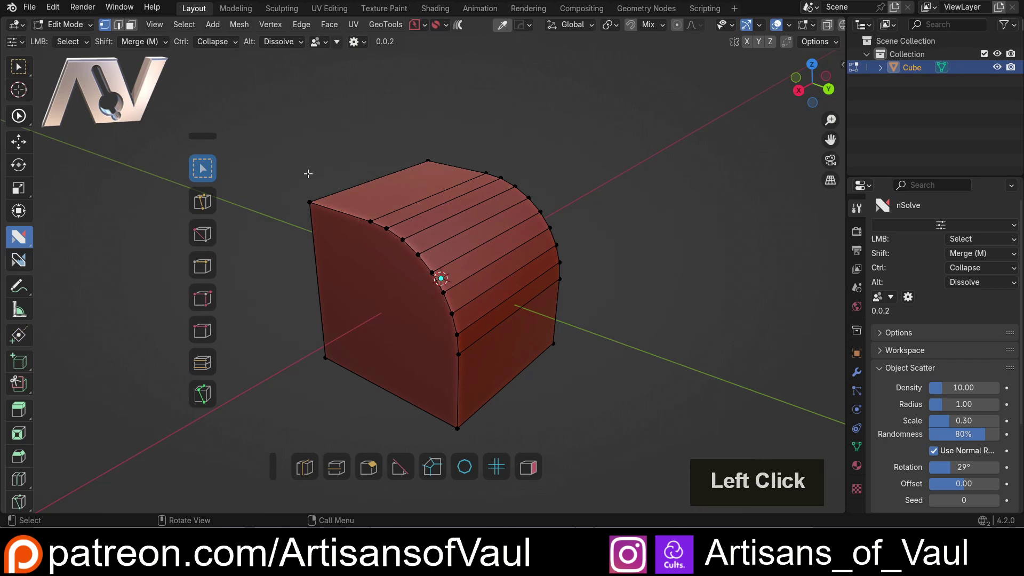
- Expand the Shift, Ctrl and Alt modifier settings alongside LMB in the nSolve Helper
{"action": "key", "text": "d"}
{"action": "left_click", "coordinate": [414, 159]}
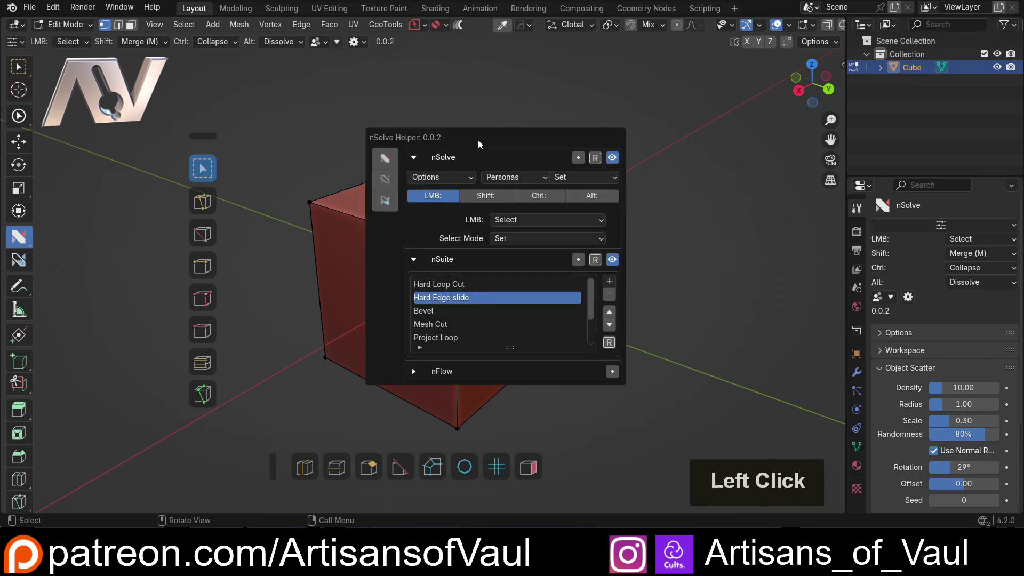
{"action": "left_click", "coordinate": [364, 207]}
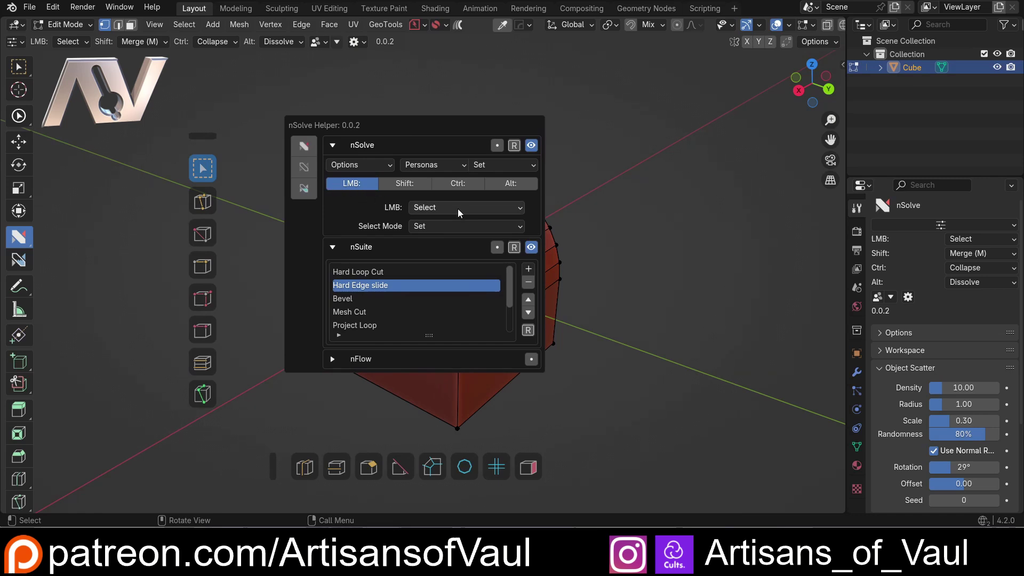
{"action": "left_click", "coordinate": [409, 190]}
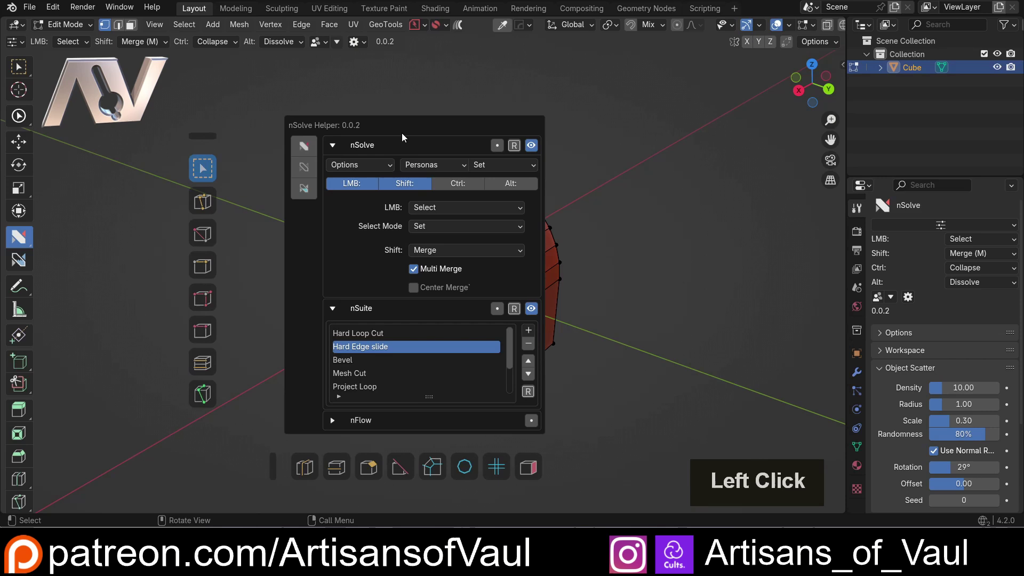
{"action": "left_click", "coordinate": [408, 130]}
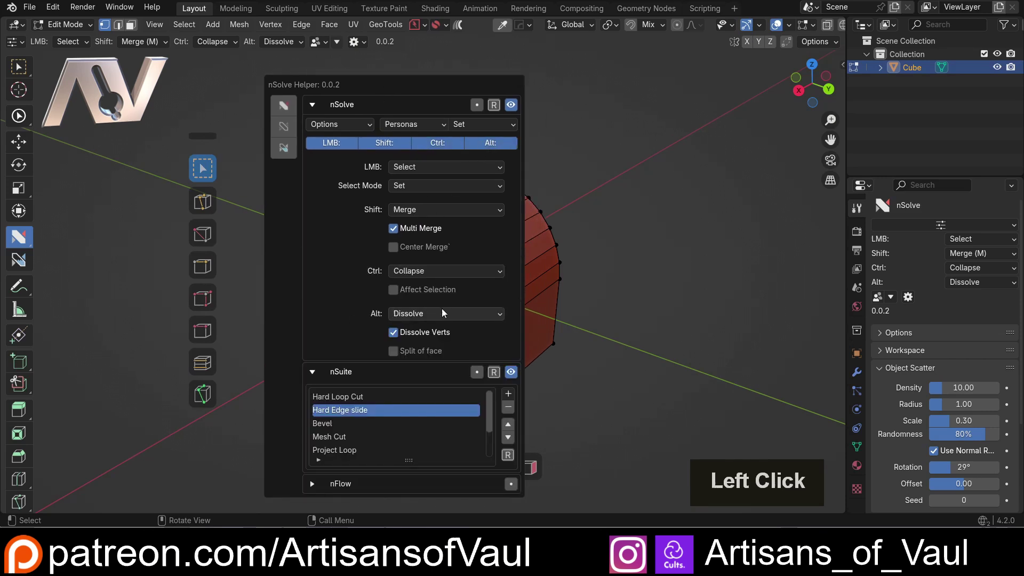
{"action": "left_click", "coordinate": [445, 276]}
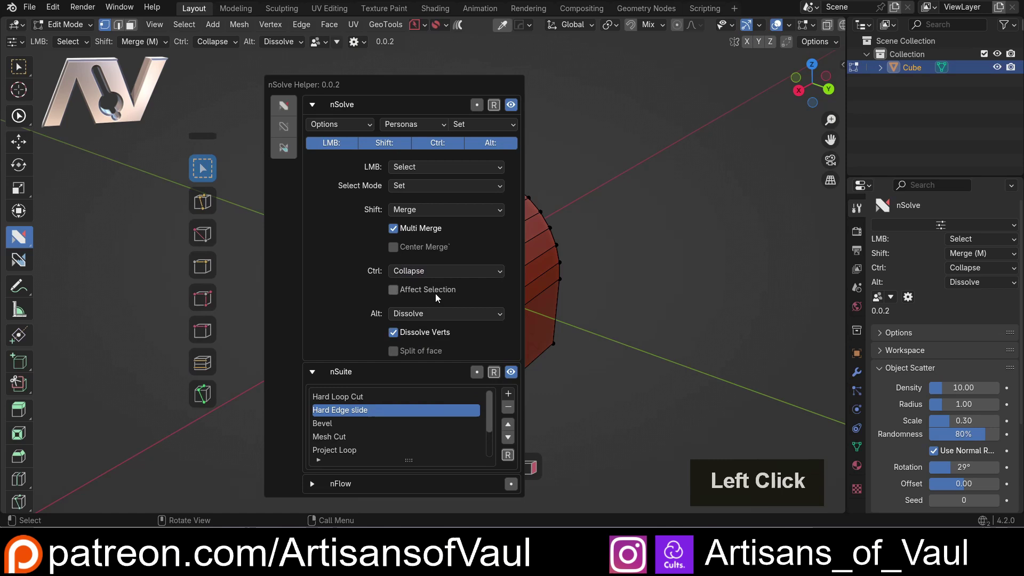
{"action": "double_click", "coordinate": [436, 312]}
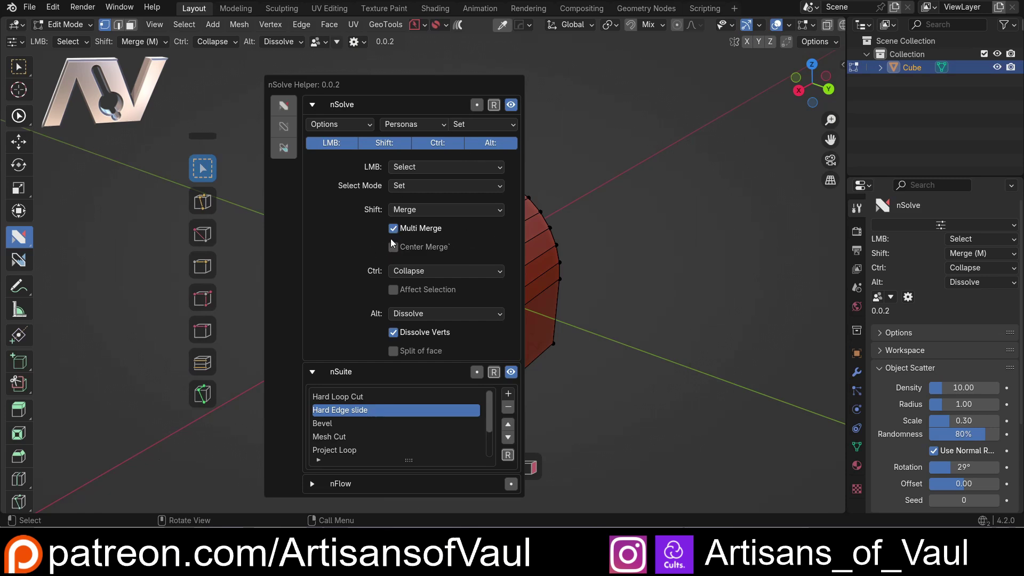
- Close the helper and test the merge modifier action on top-edge vertices, undoing it
{"action": "left_click", "coordinate": [623, 200]}
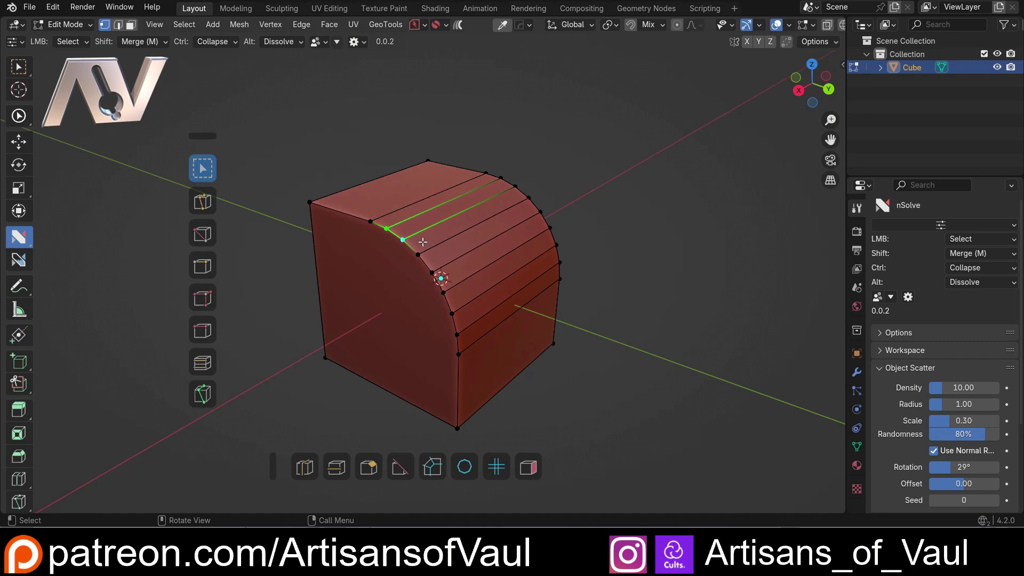
{"action": "double_click", "coordinate": [425, 230]}
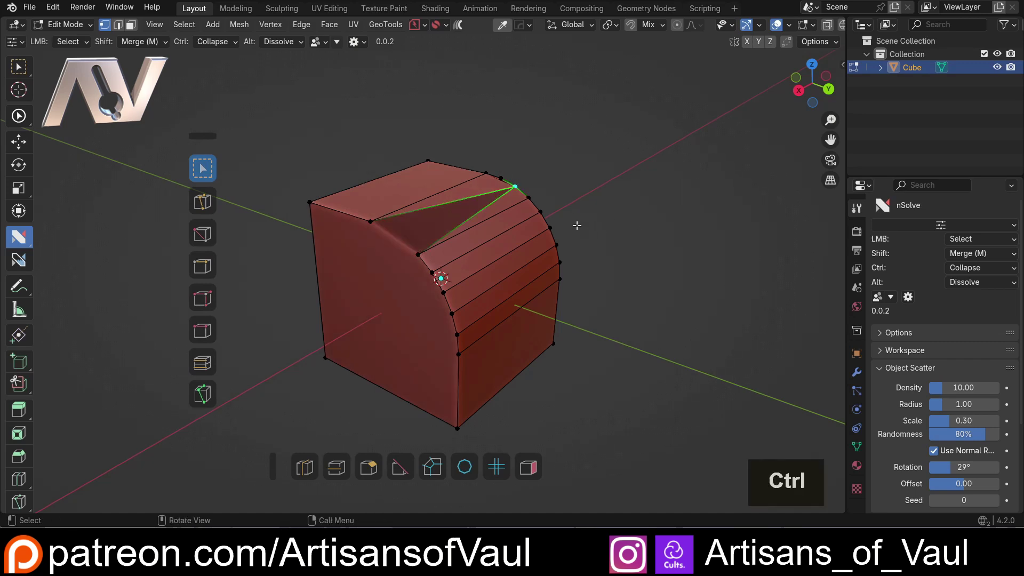
{"action": "key", "text": "ctrl+z"}
{"action": "left_click", "coordinate": [384, 255]}
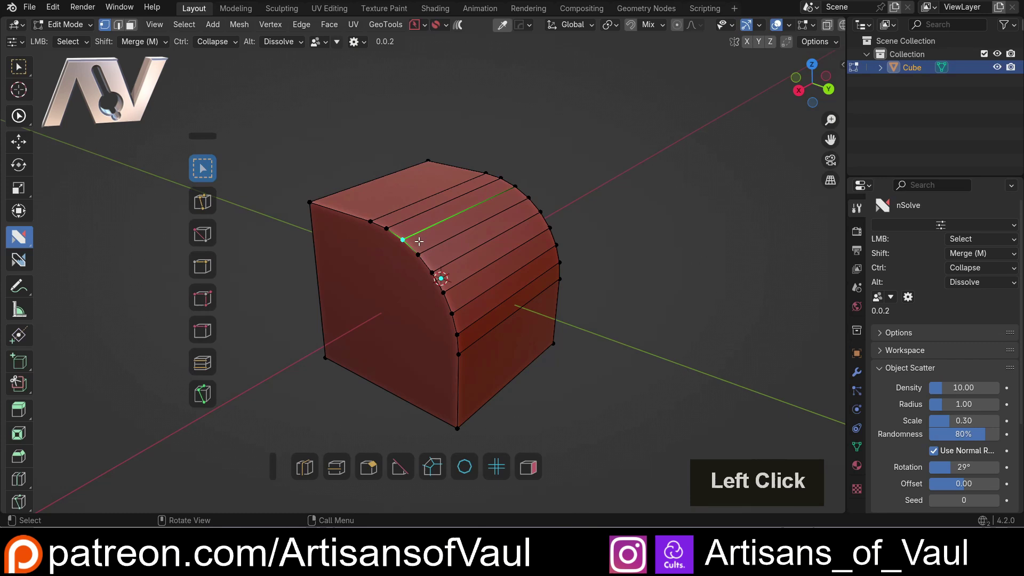
{"action": "left_click", "coordinate": [404, 240]}
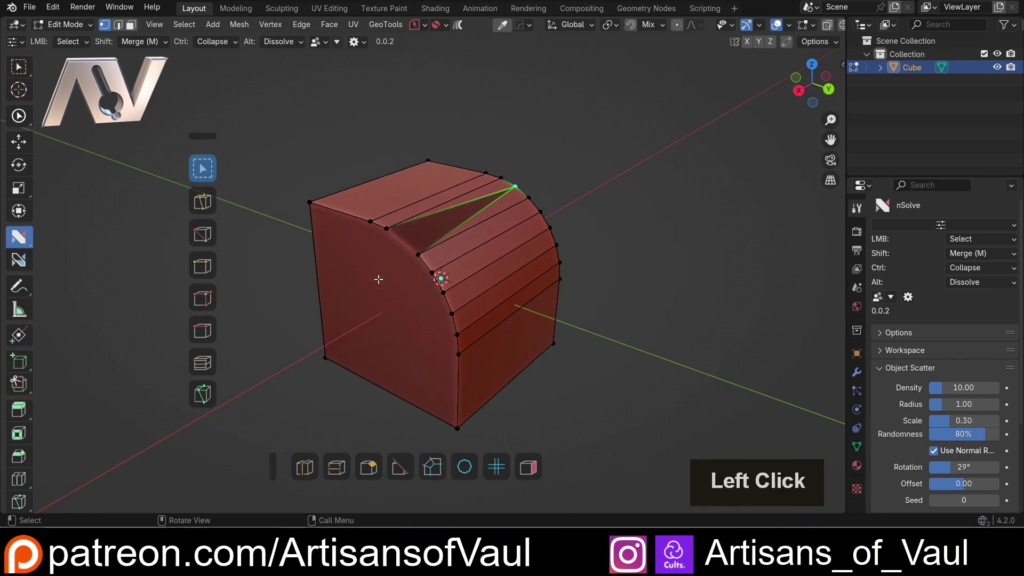
{"action": "key", "text": "ctrl+z"}
- Test another modifier action on an edge, undo it, and show the Shift operator choices
{"action": "left_click", "coordinate": [344, 163]}
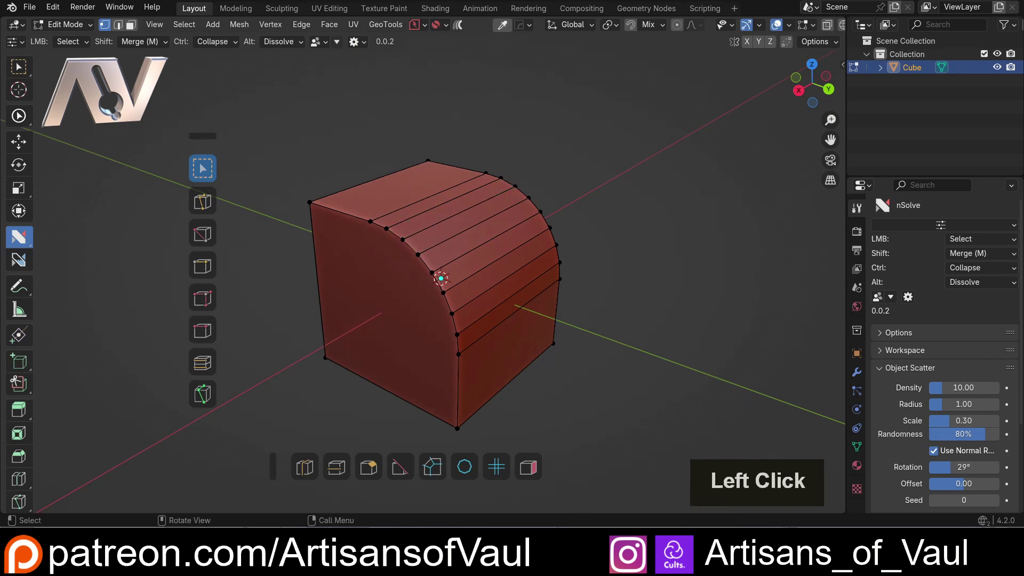
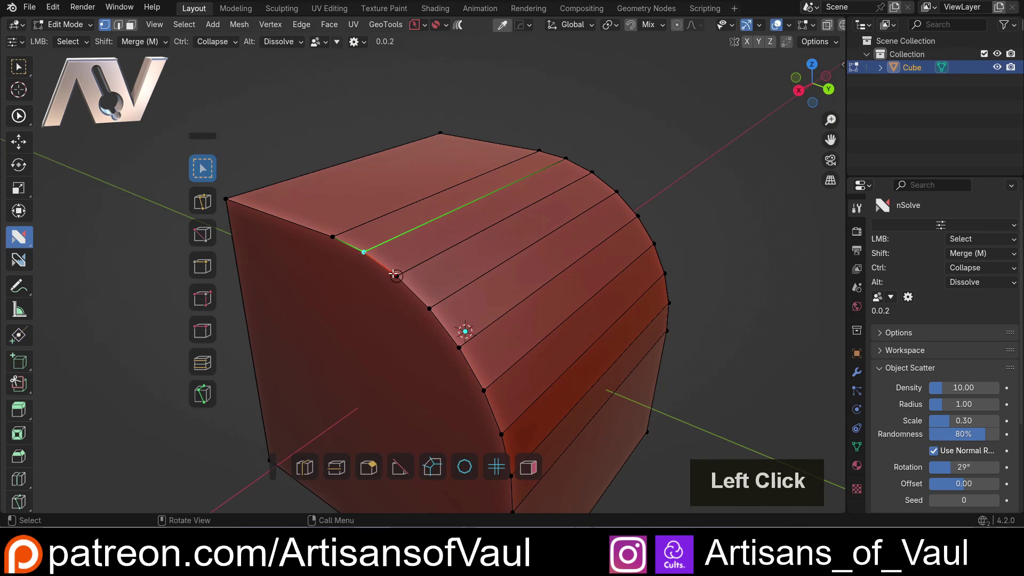
{"action": "left_click", "coordinate": [393, 272]}
{"action": "key", "text": "ctrl+z"}
{"action": "key", "text": "d"}
{"action": "left_click", "coordinate": [452, 184]}
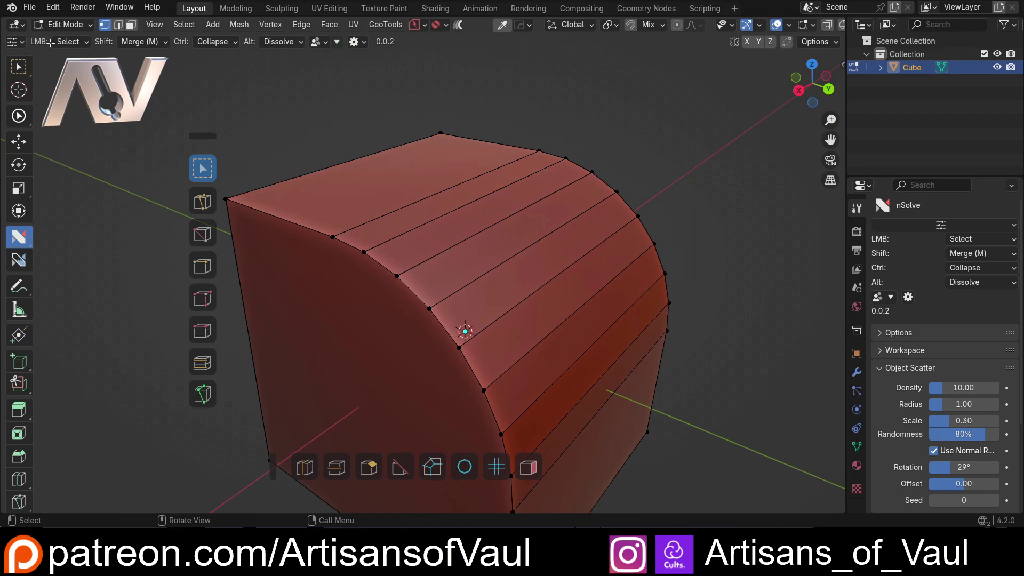
- Briefly assign Slide to the Alt modifier, then return it to Dissolve
{"action": "left_click", "coordinate": [168, 45]}
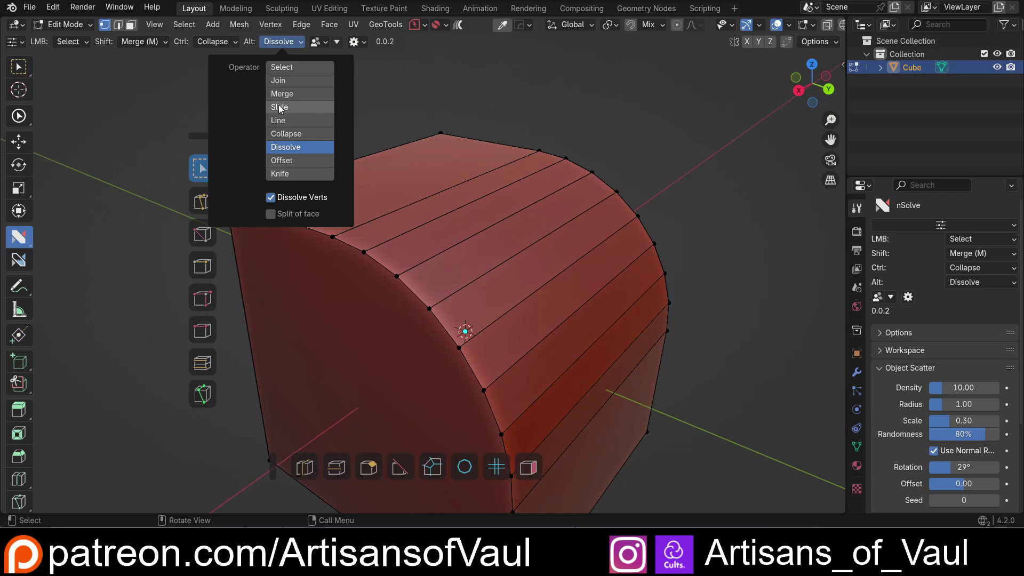
{"action": "left_click", "coordinate": [281, 108]}
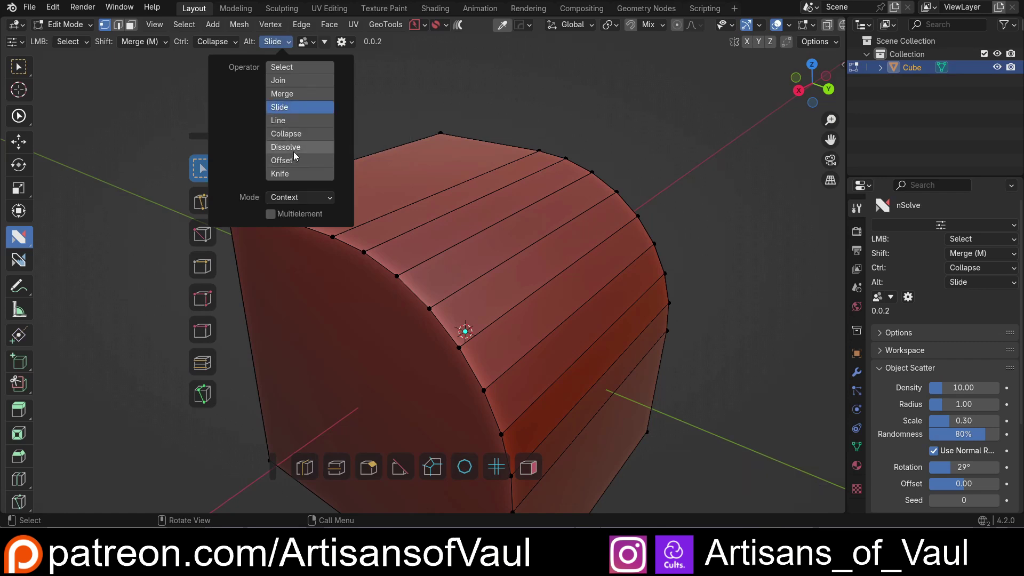
{"action": "left_click", "coordinate": [298, 152]}
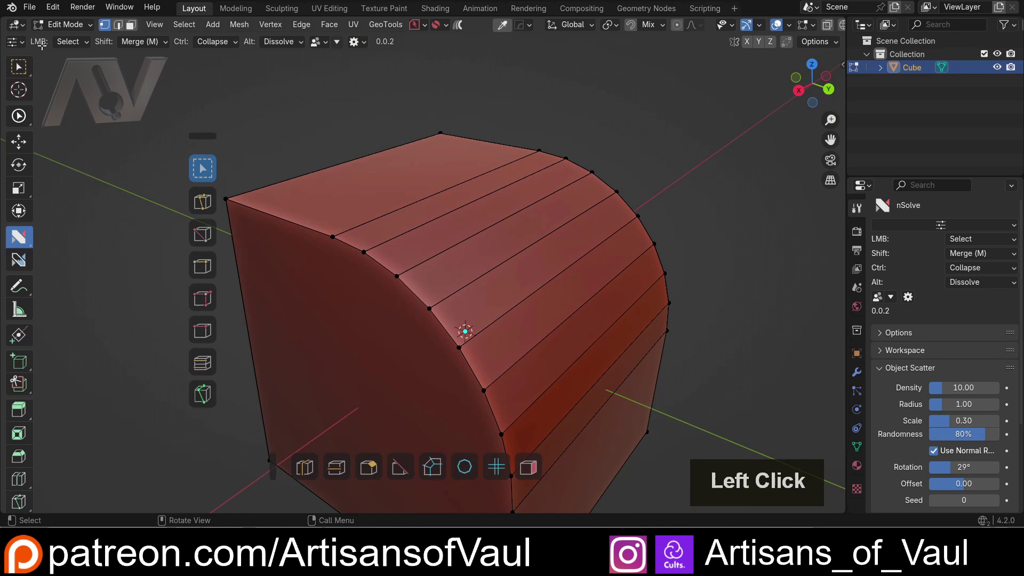
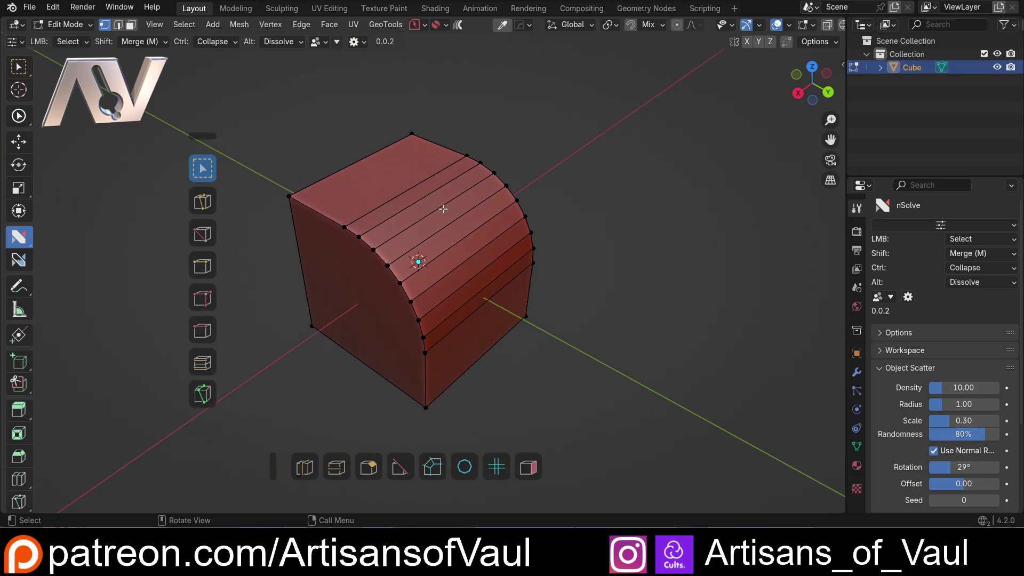
{"action": "scroll", "scroll_direction": "up", "scroll_amount": 3}
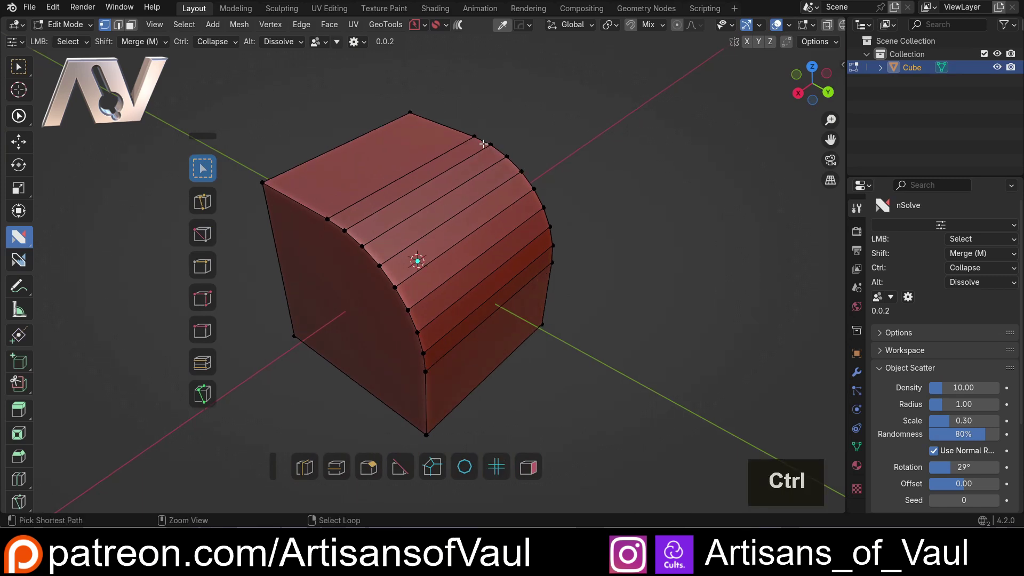
{"action": "left_click", "coordinate": [476, 133]}
{"action": "left_click", "coordinate": [519, 124]}
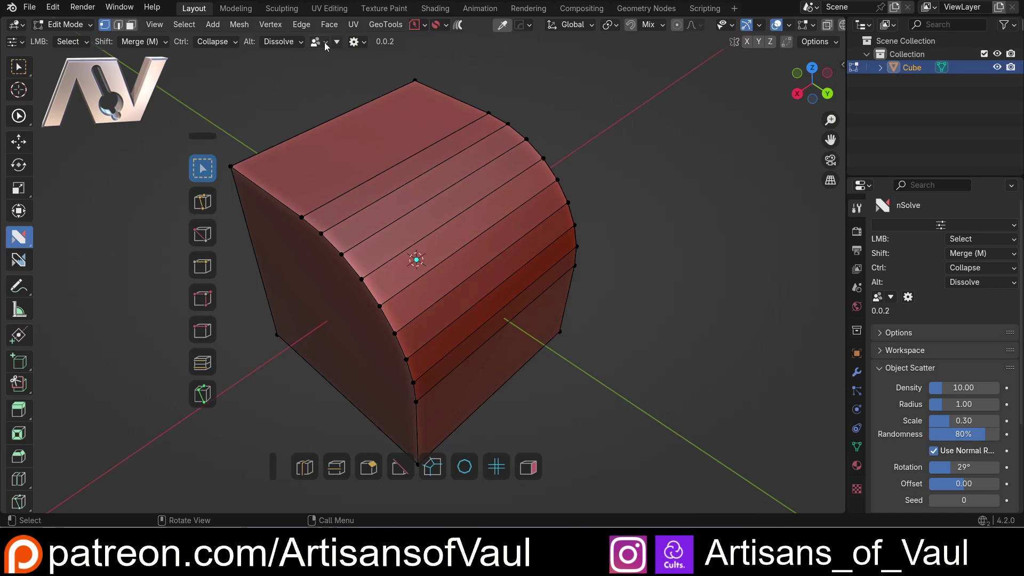
- In the personas manager, set Alternative's Shift to Join with Multi Join and vertex+edge snapping
{"action": "left_click", "coordinate": [328, 44]}
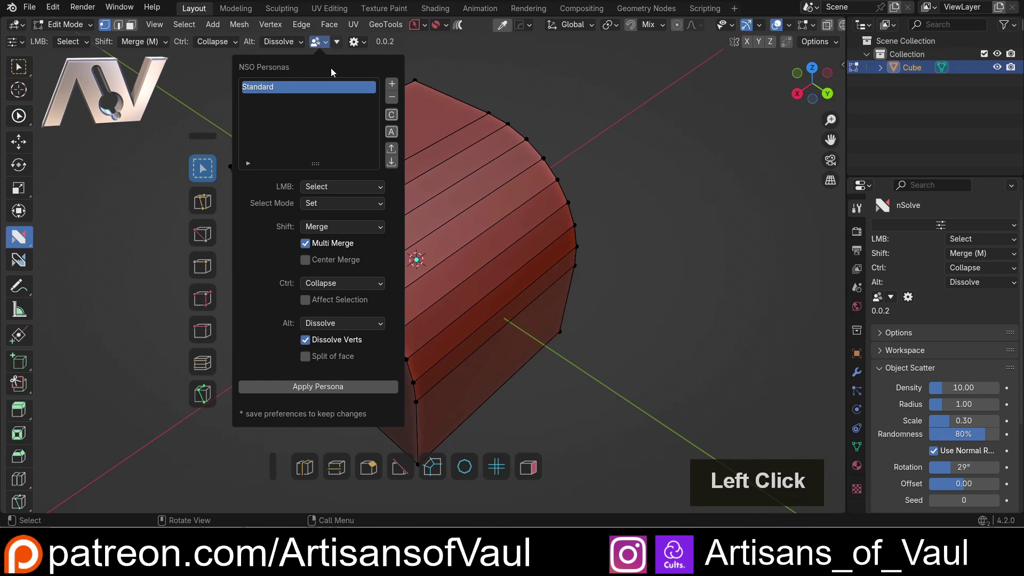
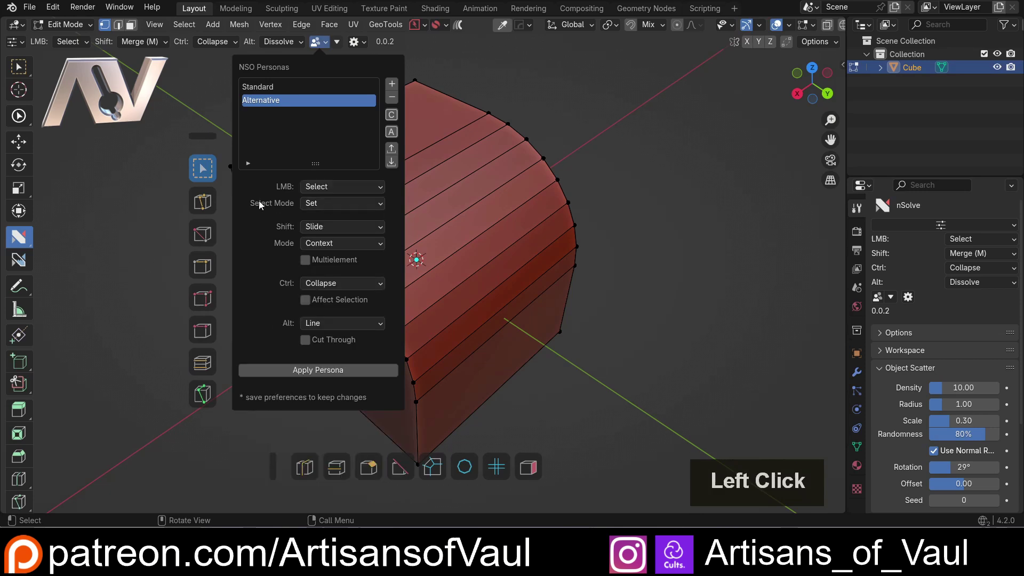
{"action": "left_click", "coordinate": [383, 228]}
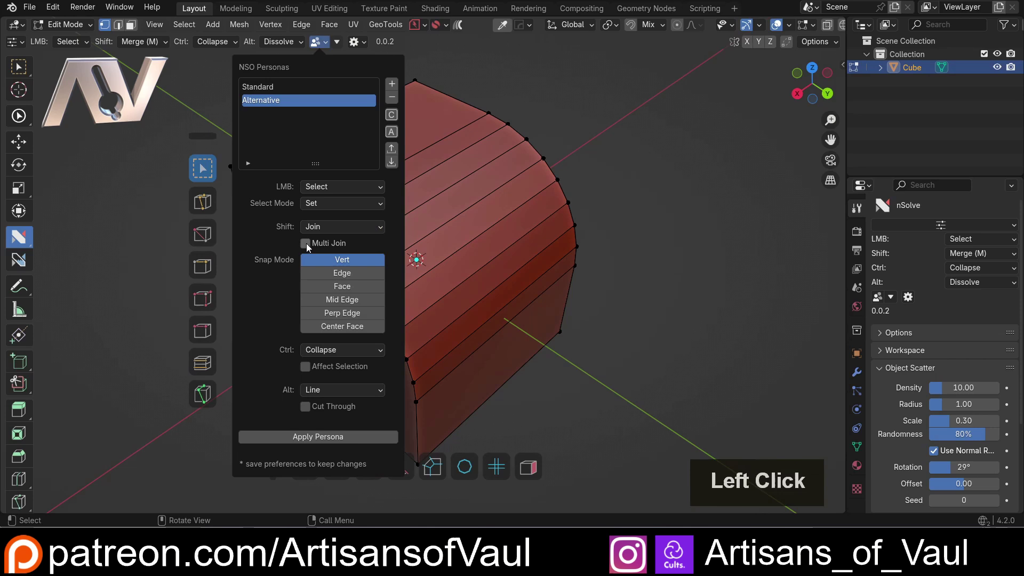
{"action": "left_click", "coordinate": [261, 248]}
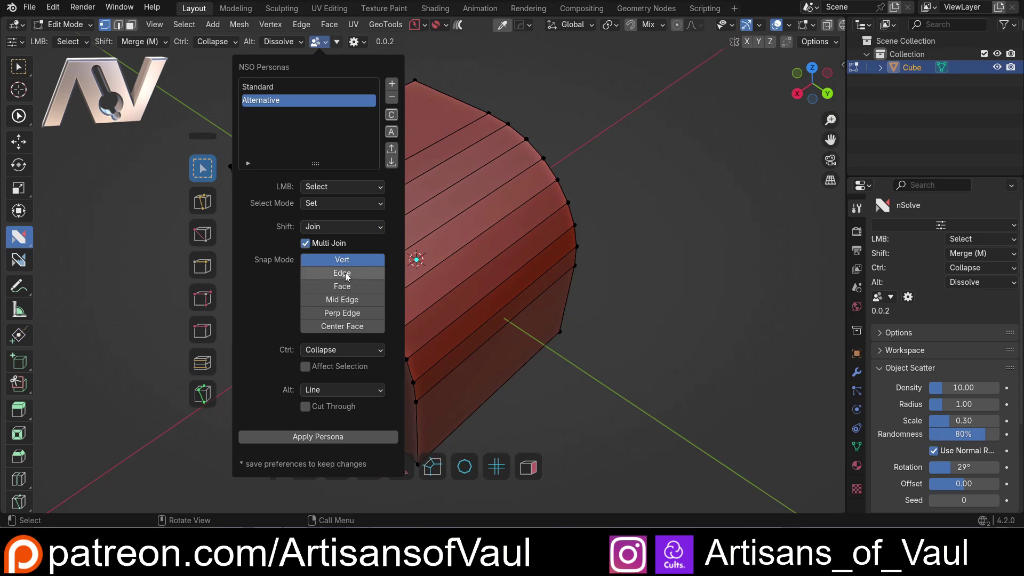
{"action": "left_click", "coordinate": [356, 275]}
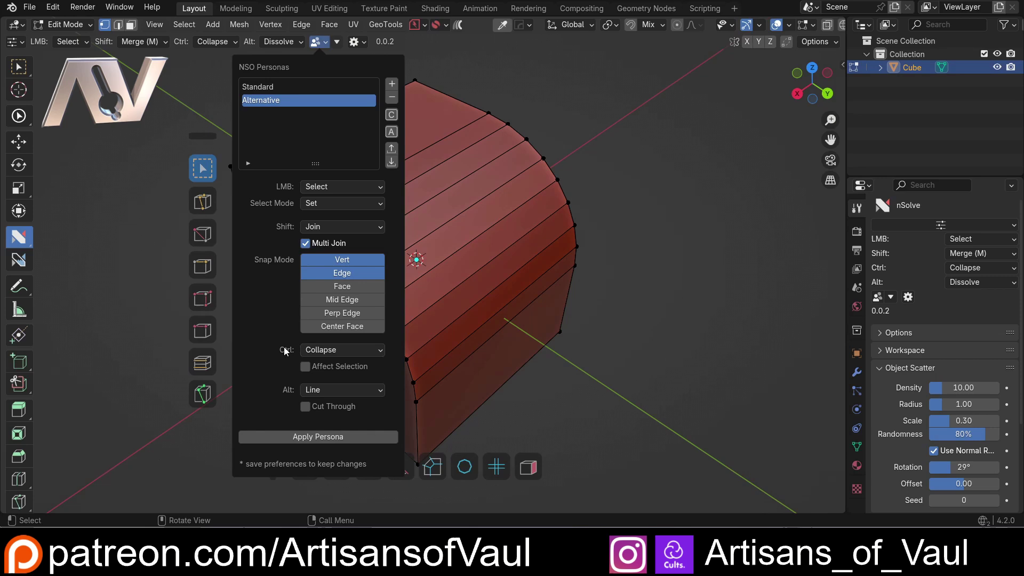
- Set the persona's Ctrl action to Knife and Alt action to Slide
{"action": "left_click", "coordinate": [354, 354]}
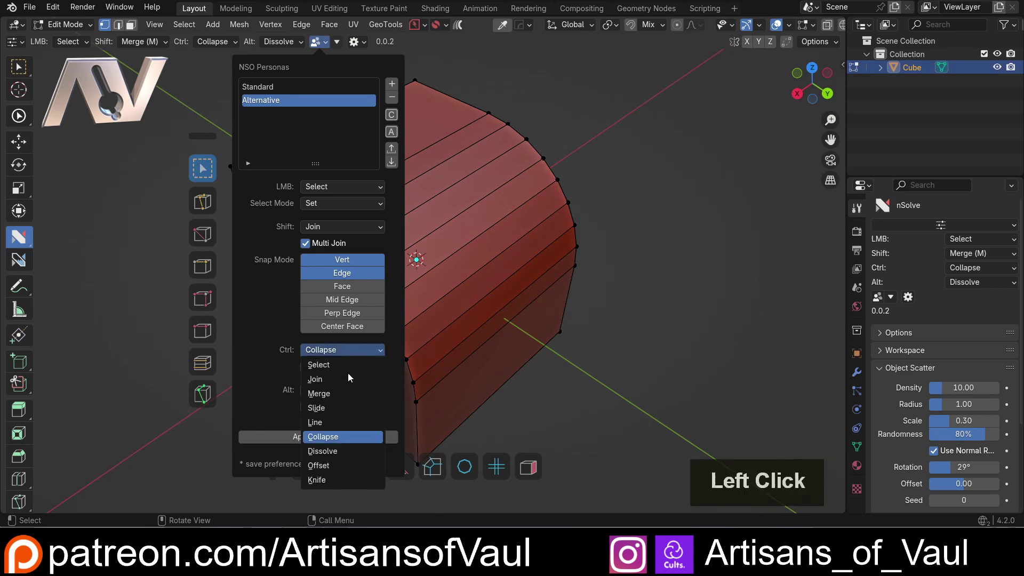
{"action": "left_click", "coordinate": [327, 376]}
{"action": "left_click", "coordinate": [341, 381]}
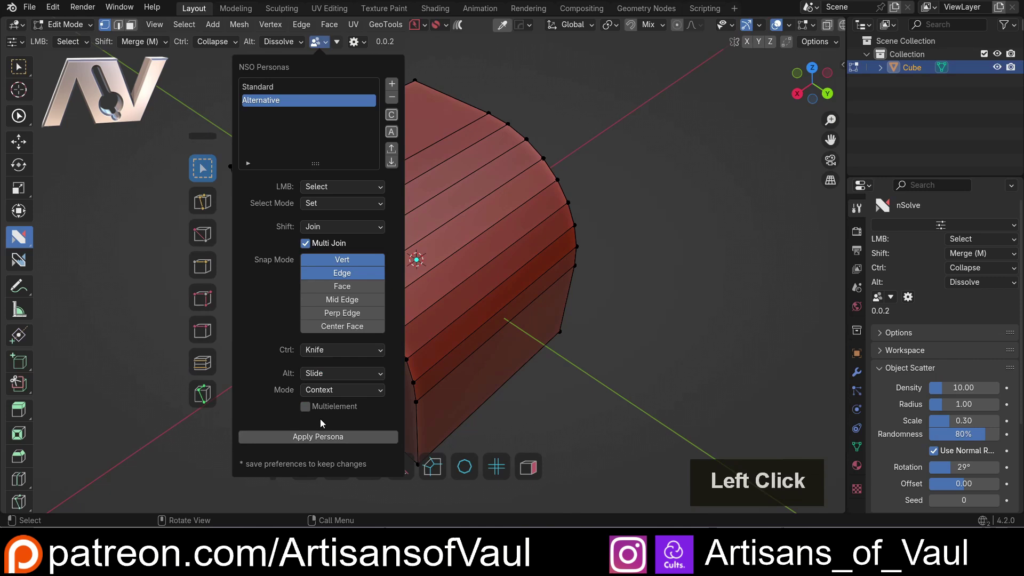